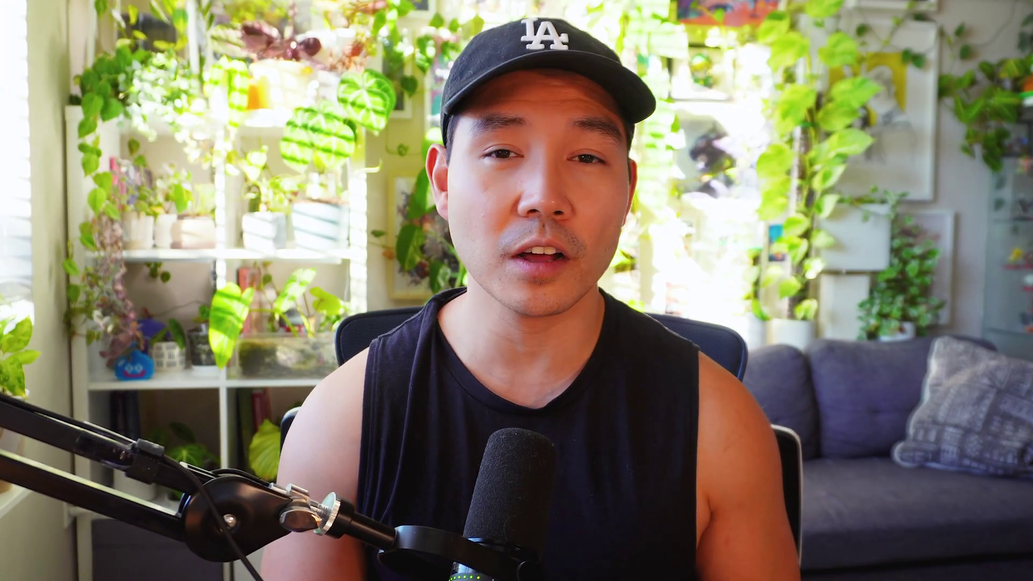
Orbit and zoom around the starter scene to frame the ground plane and red light.
middle_click(877, 255)
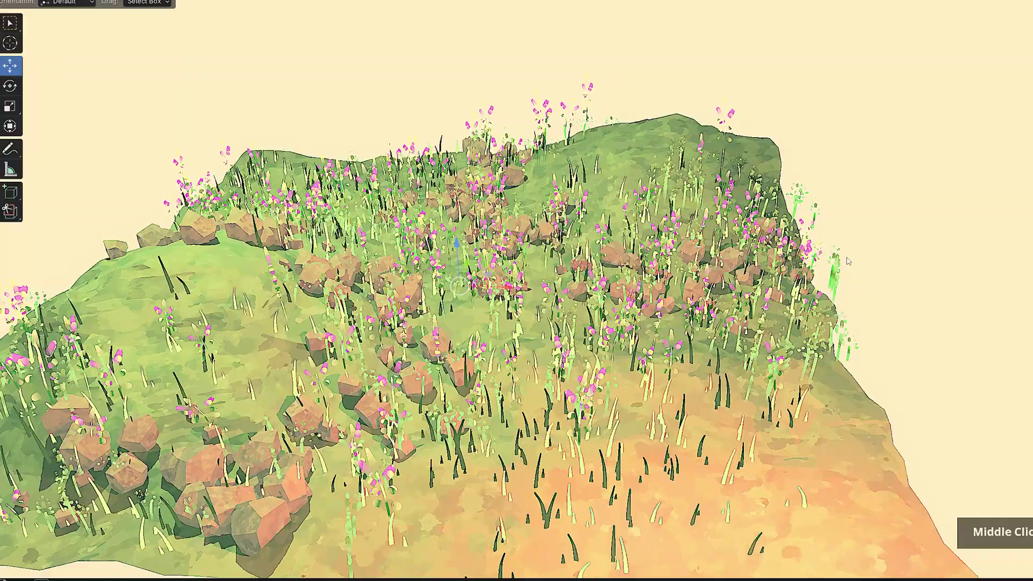
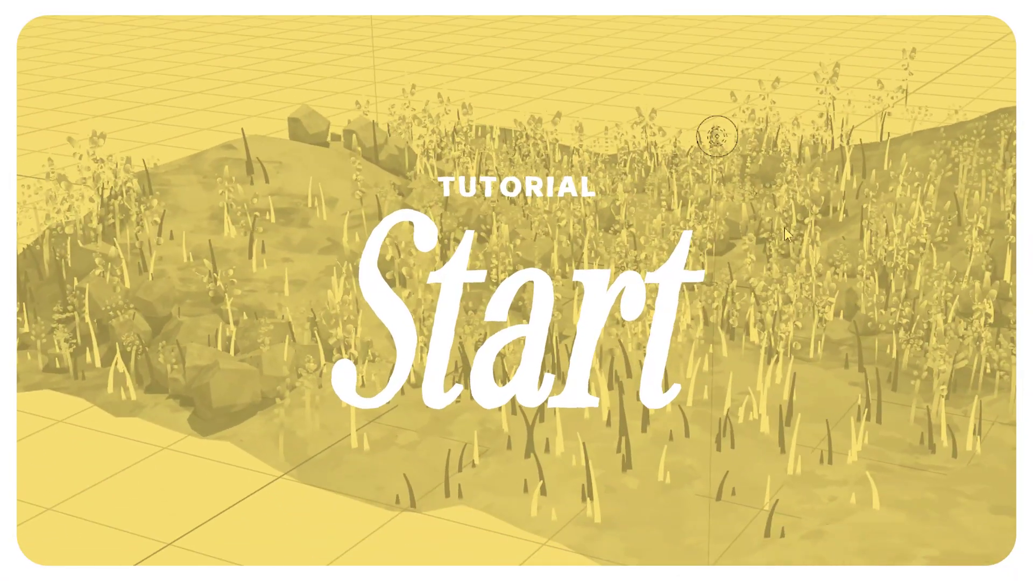
middle_click(714, 341)
scroll("up", 3)
middle_click(760, 385)
middle_click(746, 372)
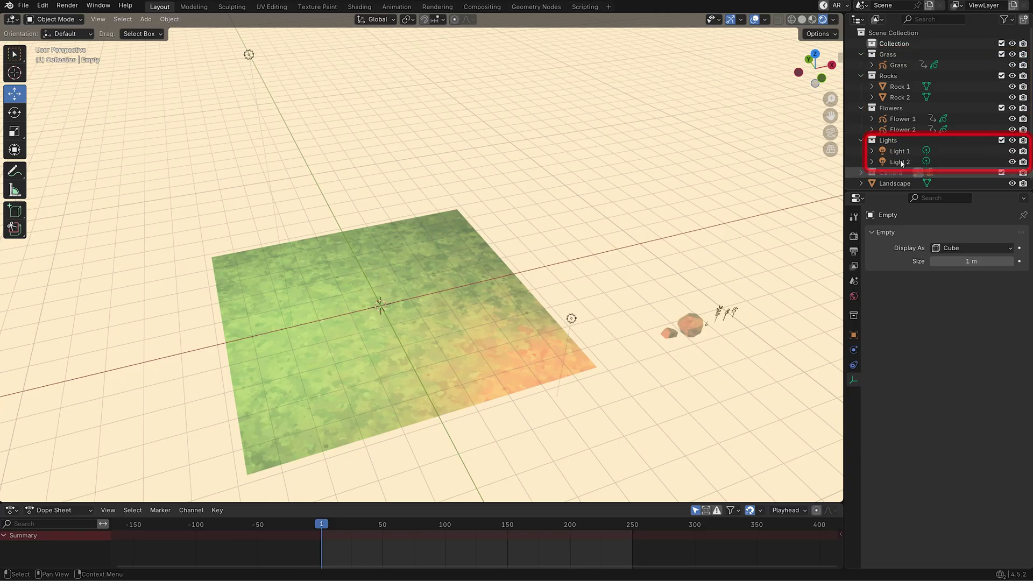
scroll("up", 3)
middle_click(582, 419)
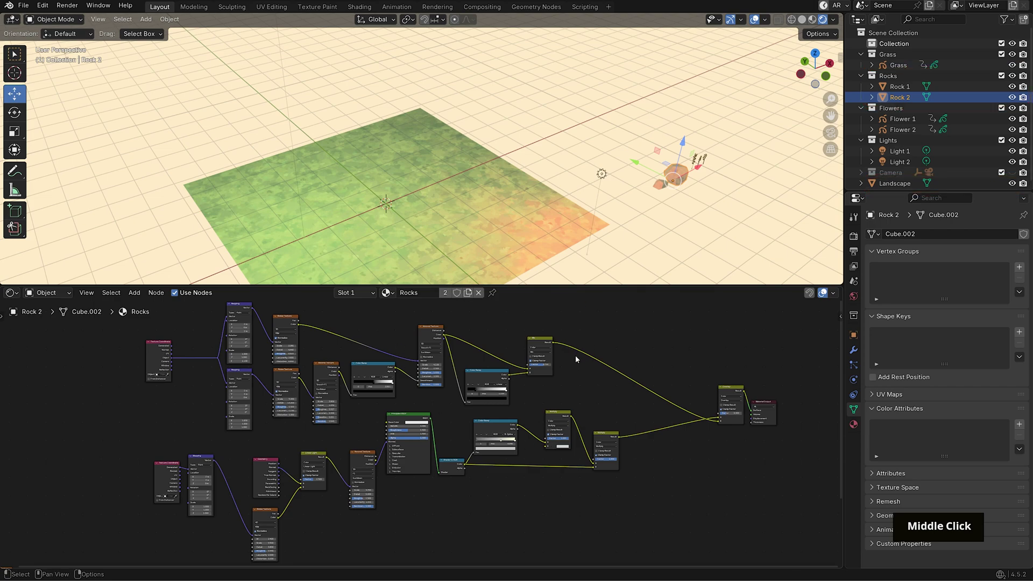
Move Light 2 straight down by about 0.5 m along Z.
key("g")
key("shift+z")
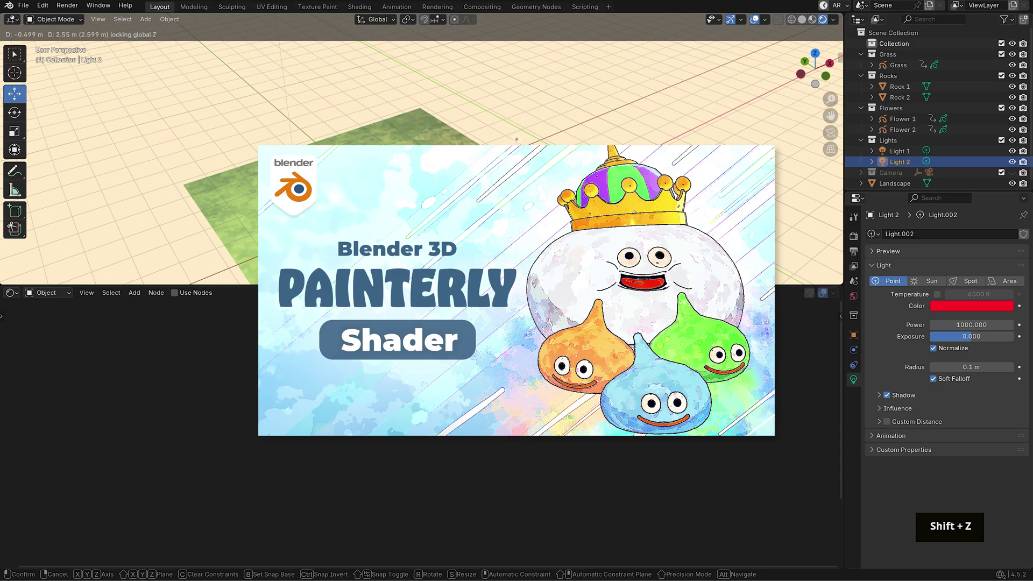
key("Escape")
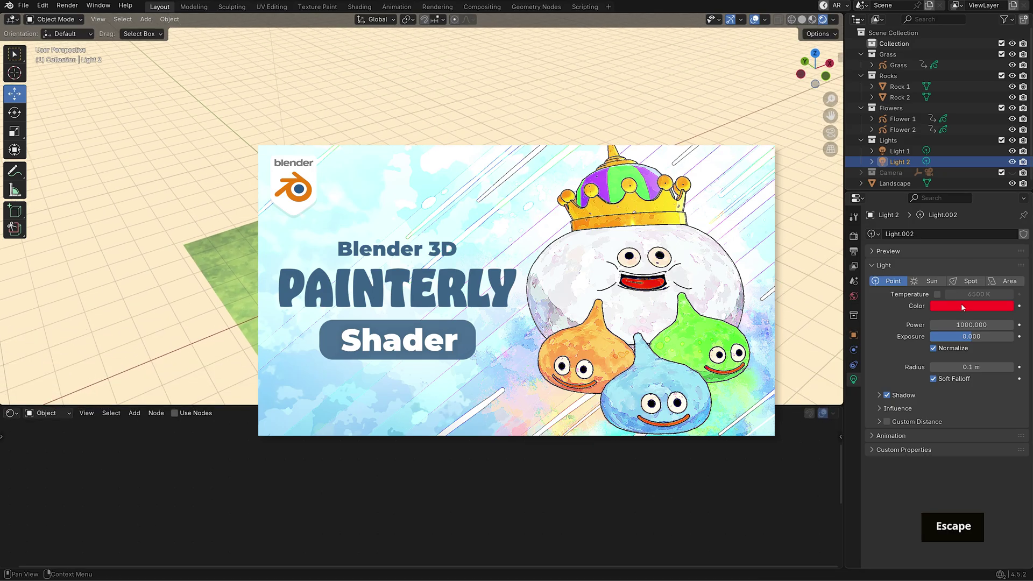
key("ctrl+z")
middle_click(621, 224)
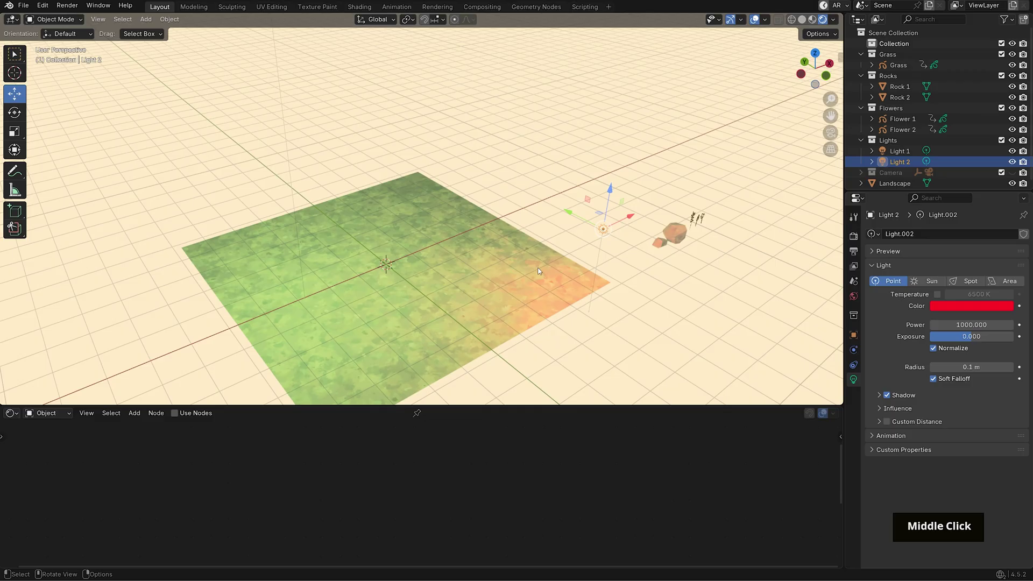
Subdivide the whole Landscape mesh, pull it into hills and shade it auto smooth.
middle_click(598, 248)
middle_click(703, 337)
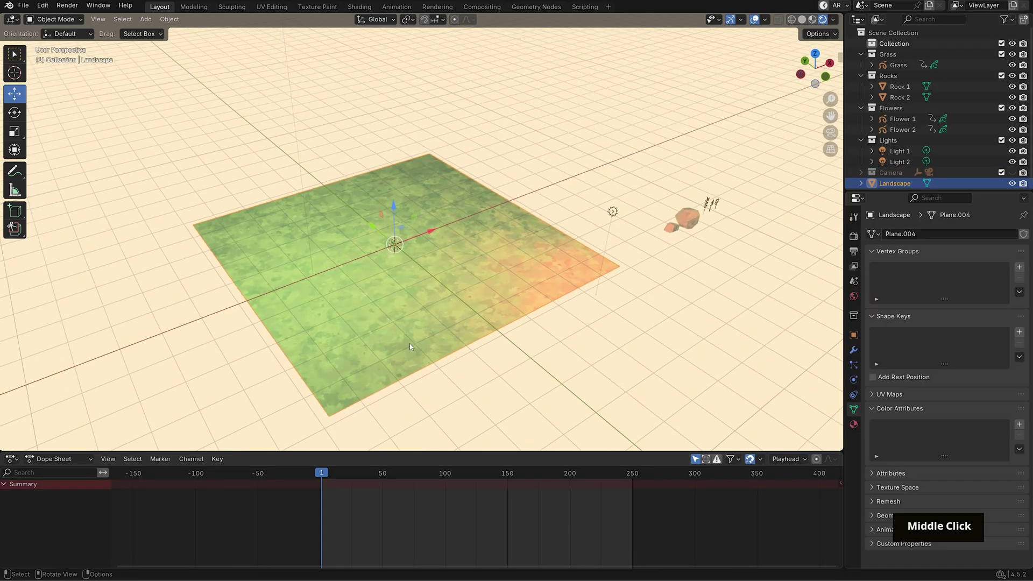
key("Tab")
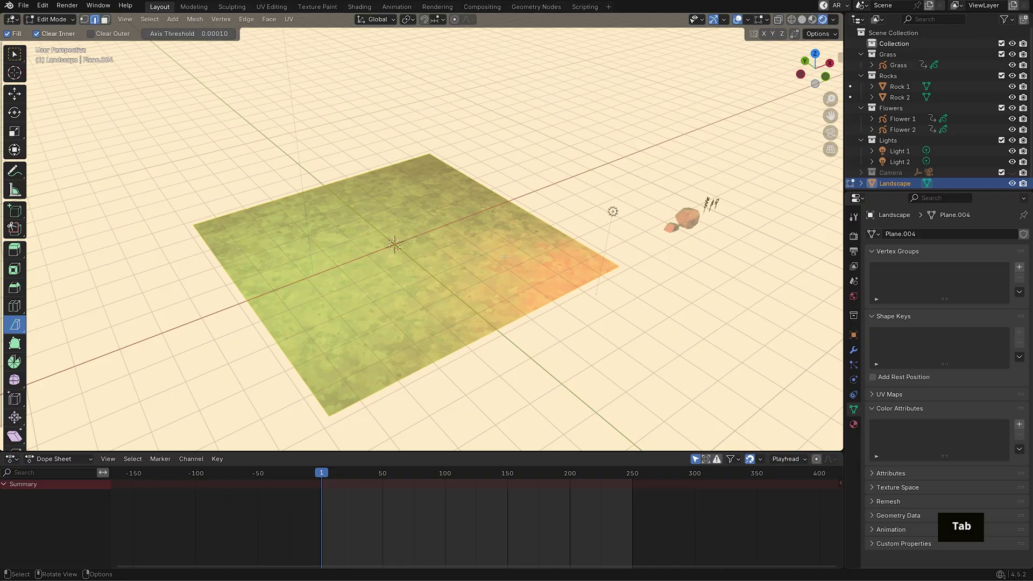
key("a")
right_click(571, 235)
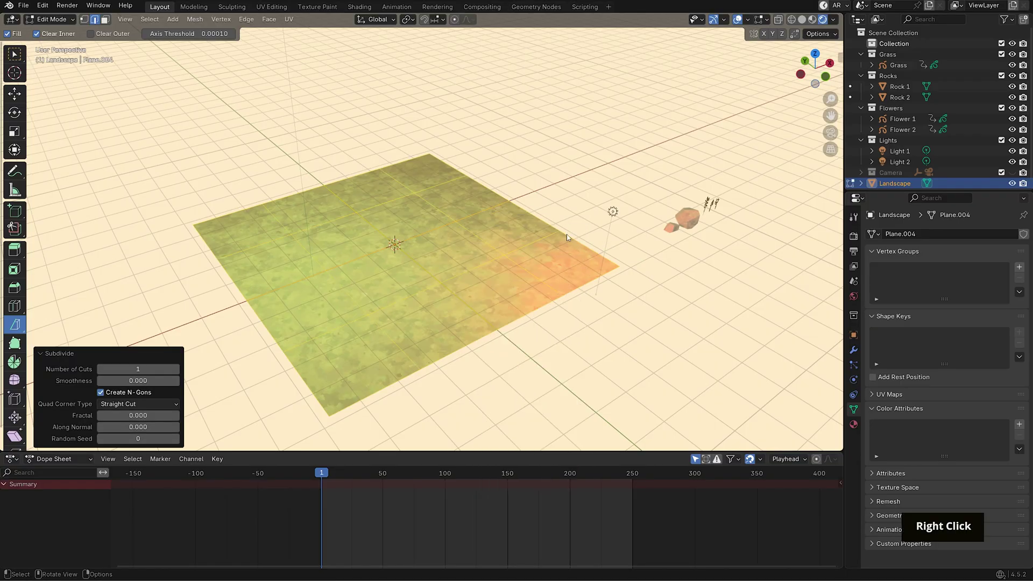
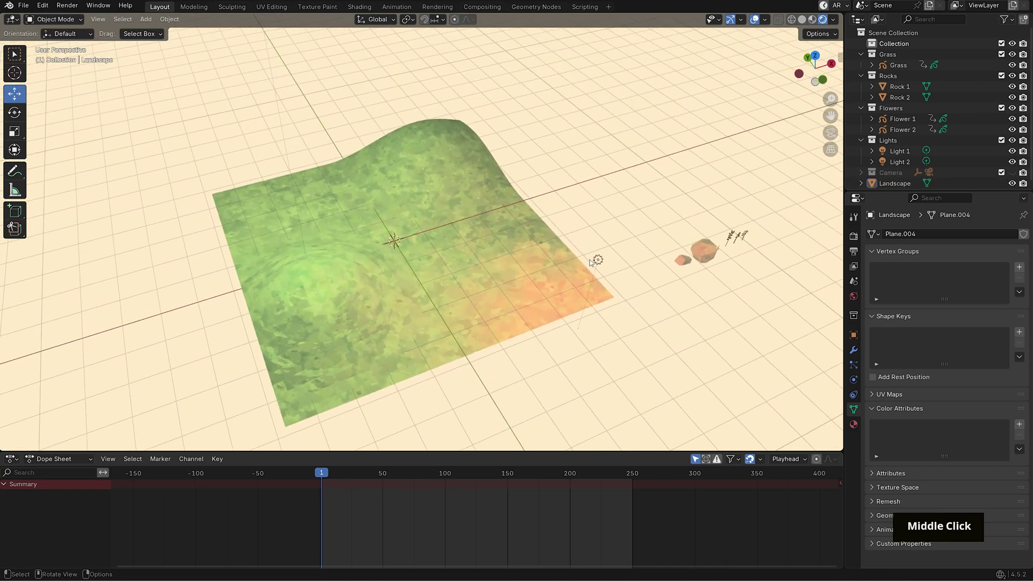
right_click(467, 248)
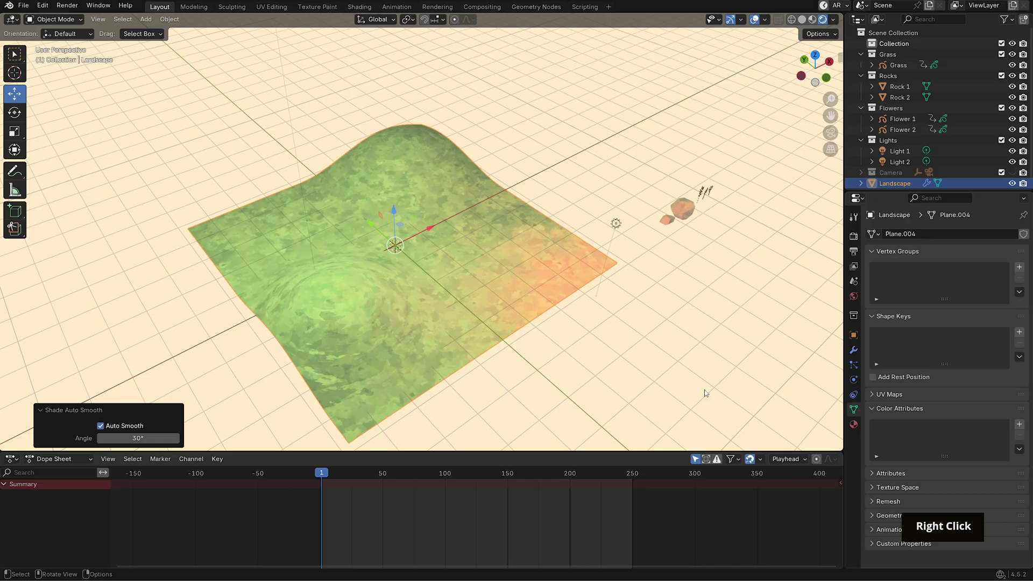
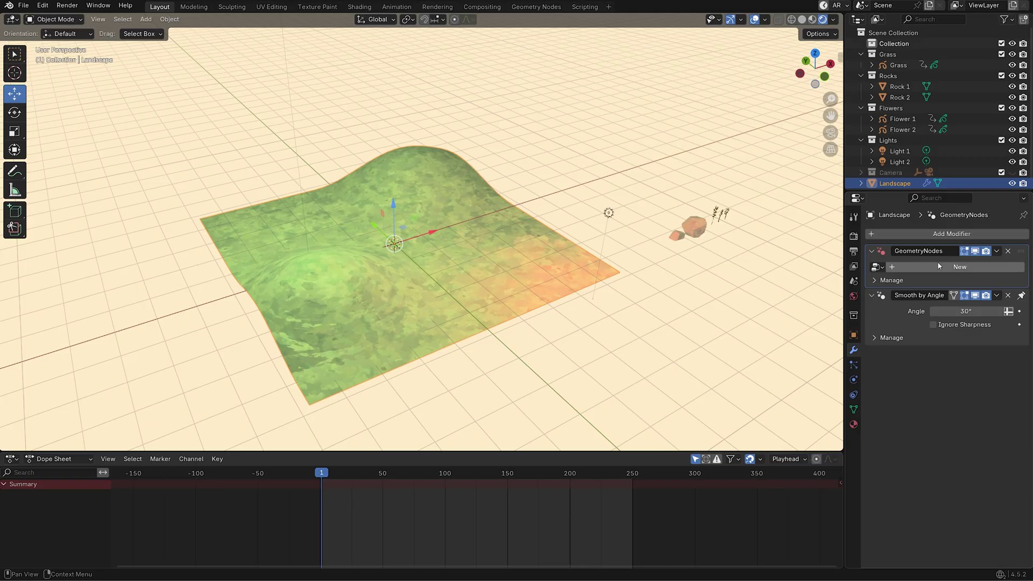
Name the new Geometry Nodes tree 'Landscape'.
key("shift+l")
key("a")
key("n")
key("d")
key("s")
key("c")
key("a")
key("p")
key("e")
key("Return")
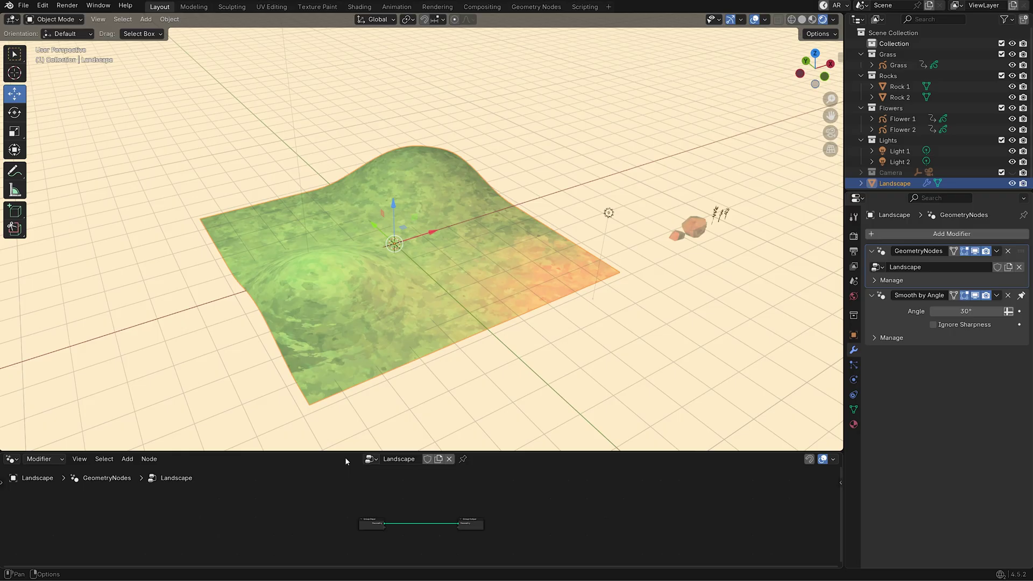
Add a Set Position node and a Noise Texture node to the Landscape tree.
middle_click(542, 393)
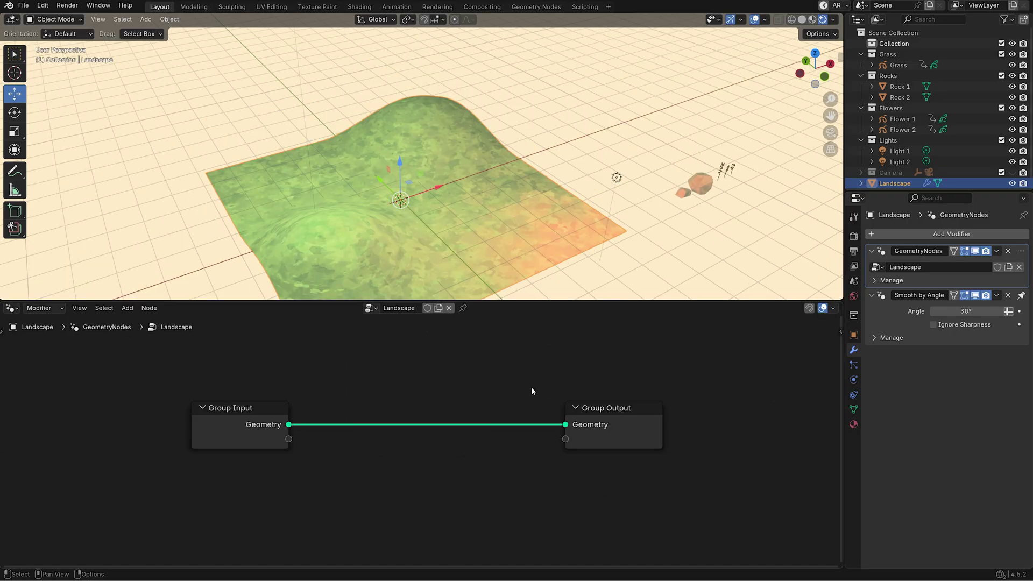
key("shift+a")
key("s")
type("T, E")
key("Return")
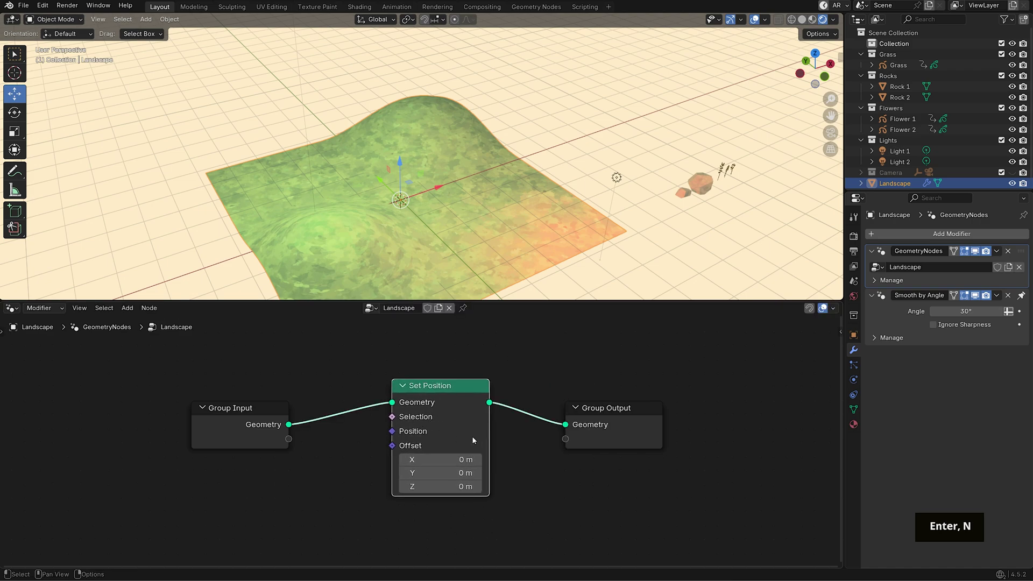
scroll("down", 3)
middle_click(401, 442)
key("shift+a")
key("n")
key("o")
key("space")
key("t")
key("e")
key("x")
key("t")
key("Return")
middle_click(372, 440)
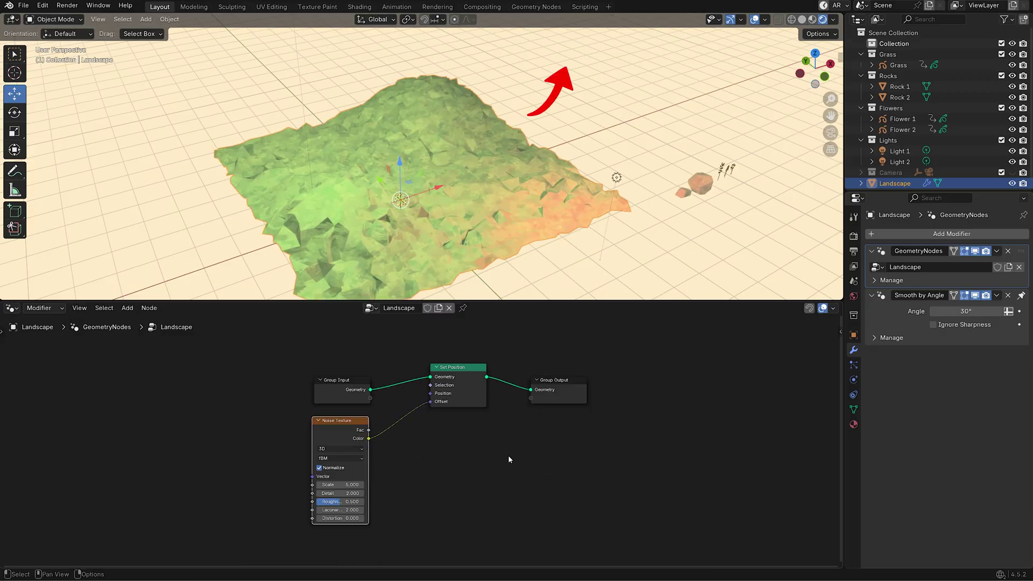
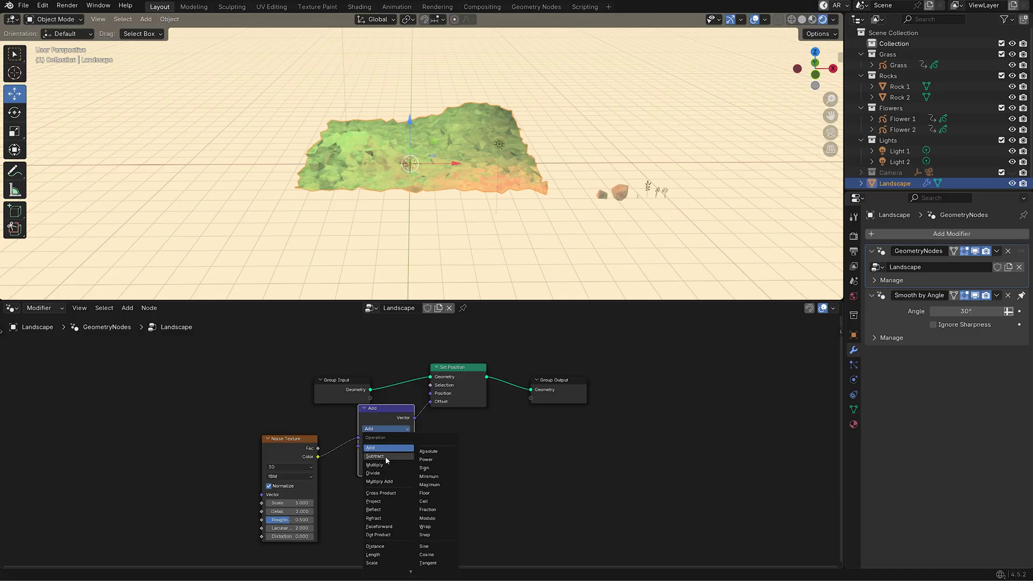
Subtract 0.5 from the noise colour into Offset and set the noise Scale to 0.75.
key(".")
type("5, .")
key("Return")
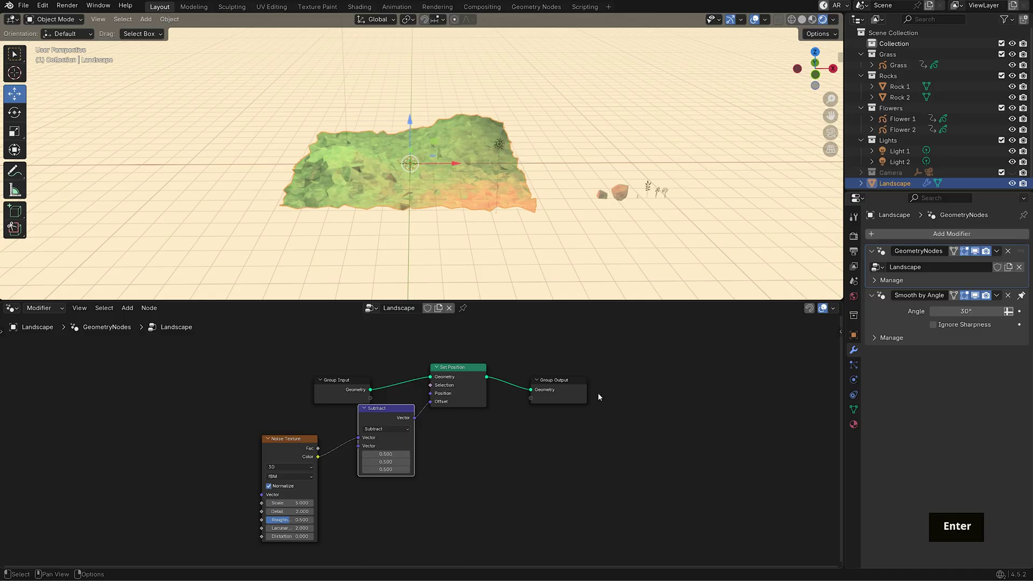
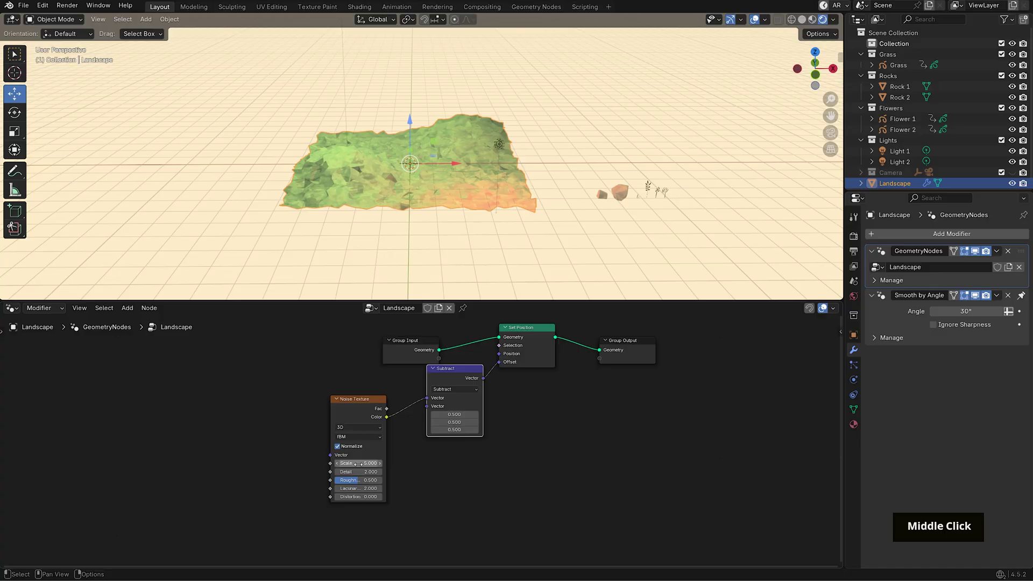
key("7")
key("5")
key("Return")
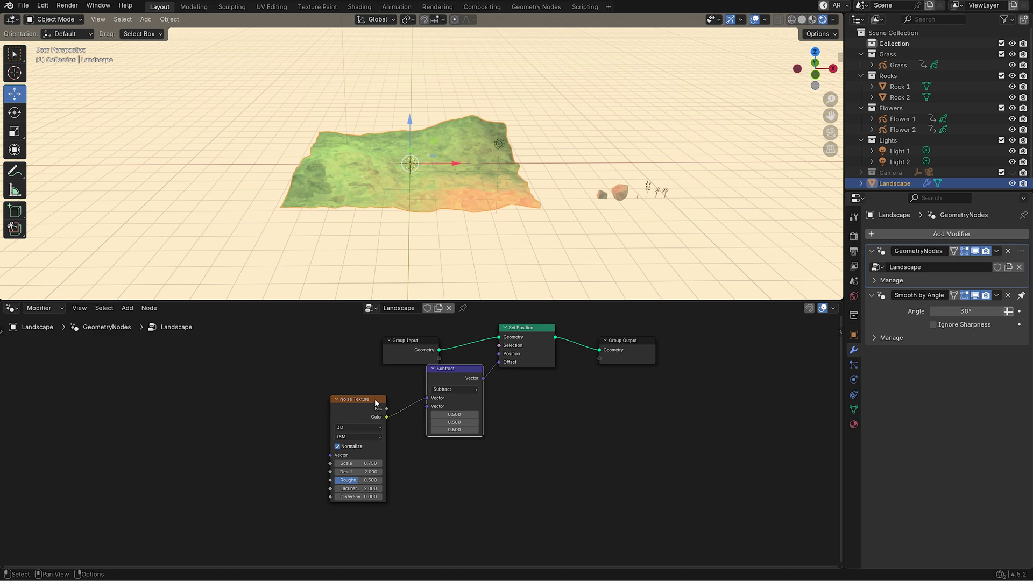
Wrap the displacement nodes in a frame named 'Displacement'.
key("g")
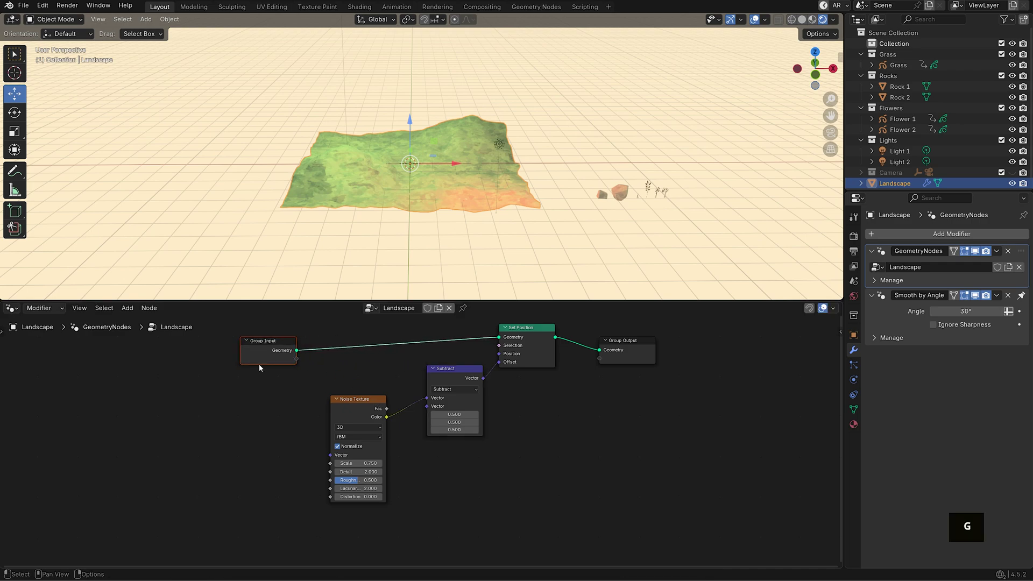
scroll("down", 3)
key("f")
key("ctrl+a")
key("shift+d")
key("i")
key("s")
key("p")
key("a")
key("c")
key("m")
key("e")
key("n")
key("t")
key("Return")
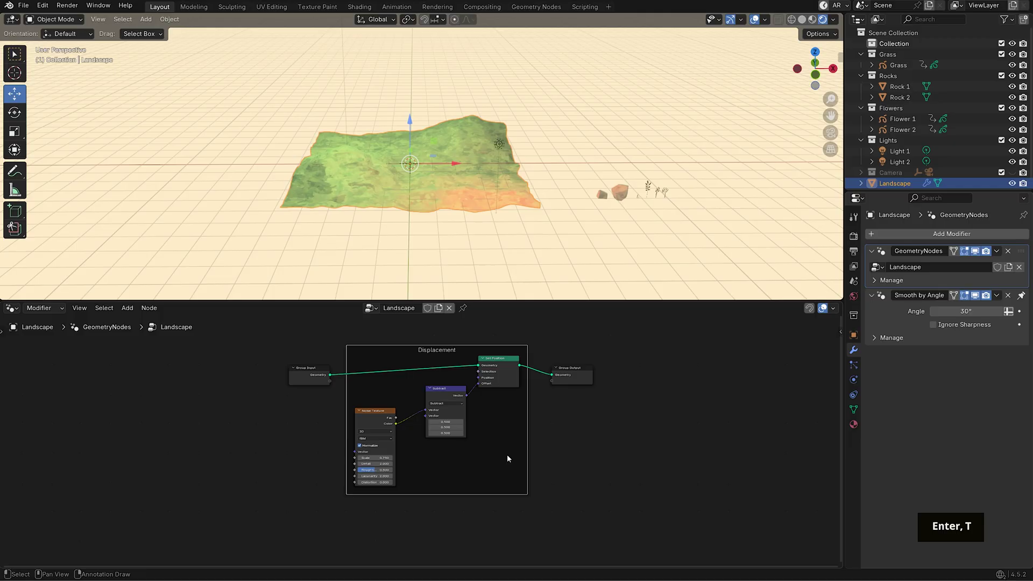
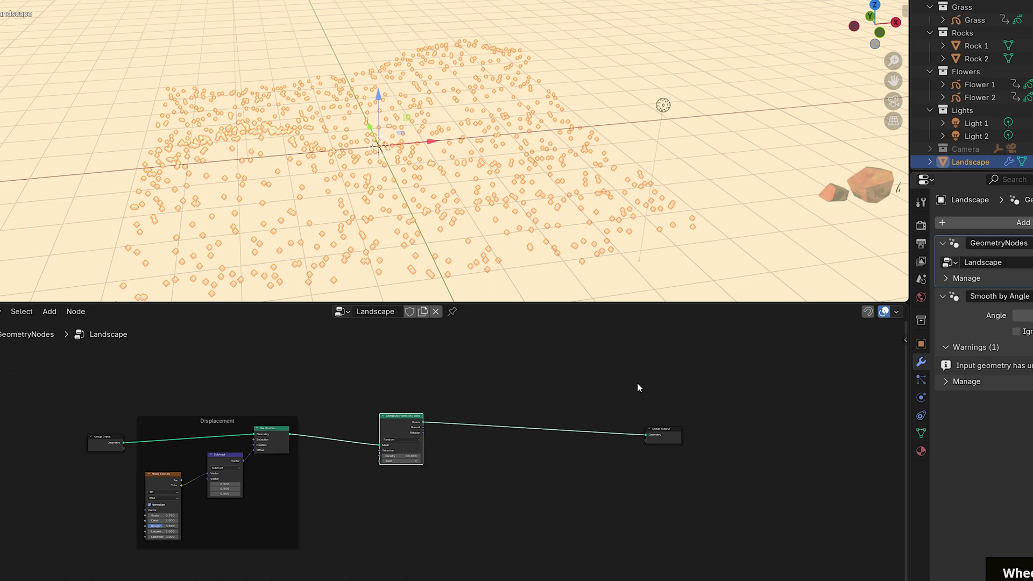
Add Join Geometry before the output, feed the Set Position terrain into it and add a reroute.
scroll("down", 3)
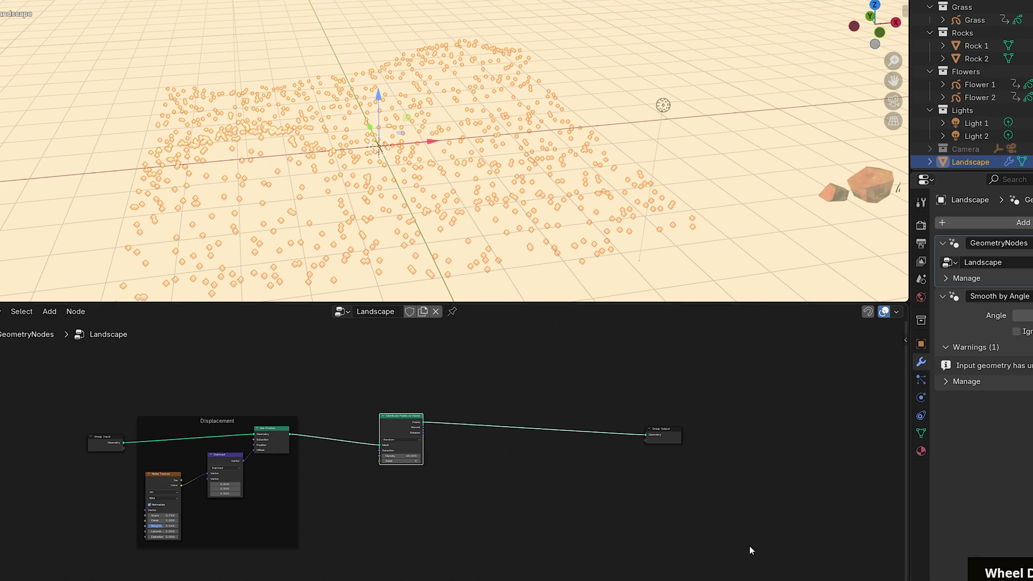
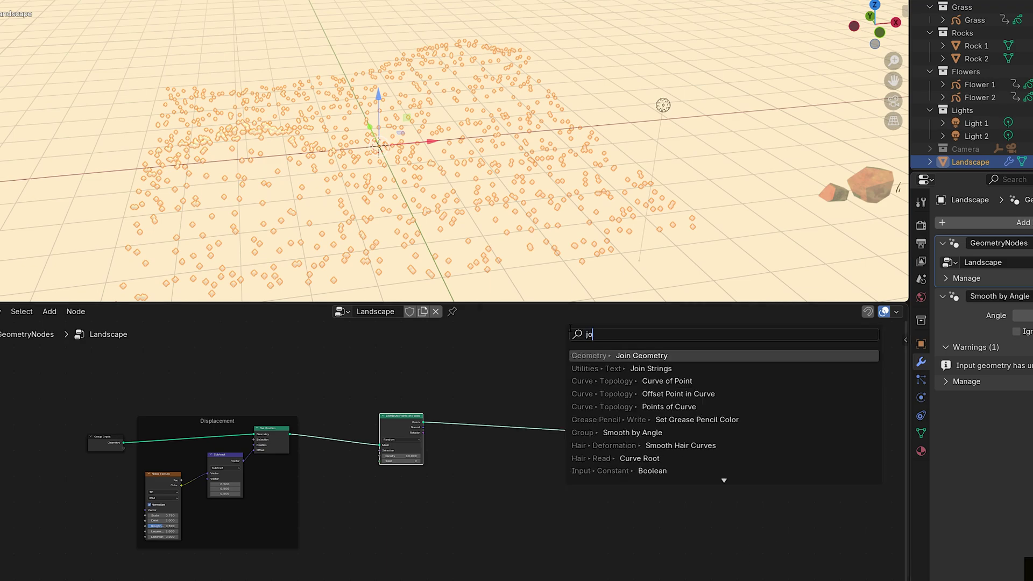
key("space")
key("Return")
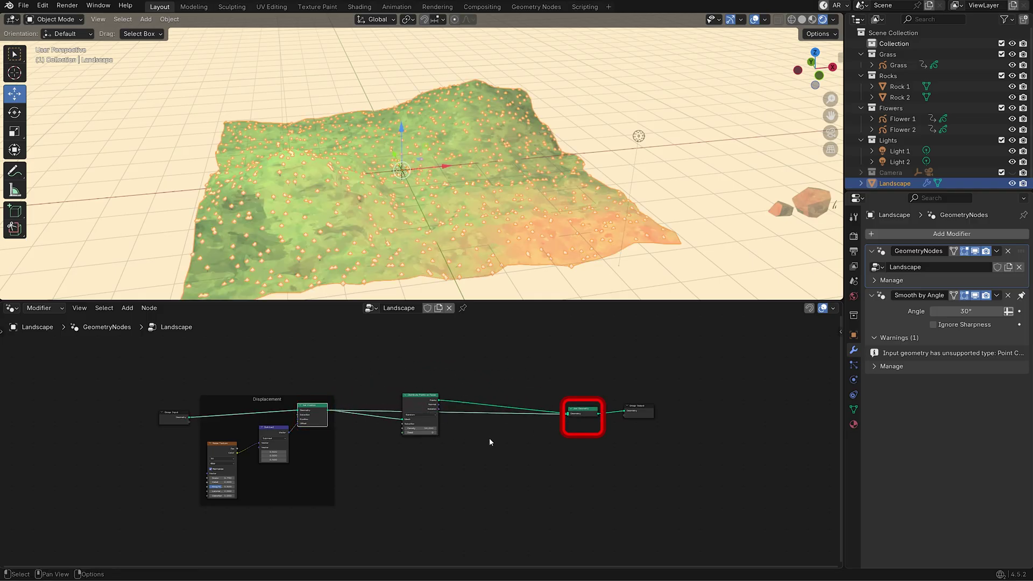
right_click(494, 438)
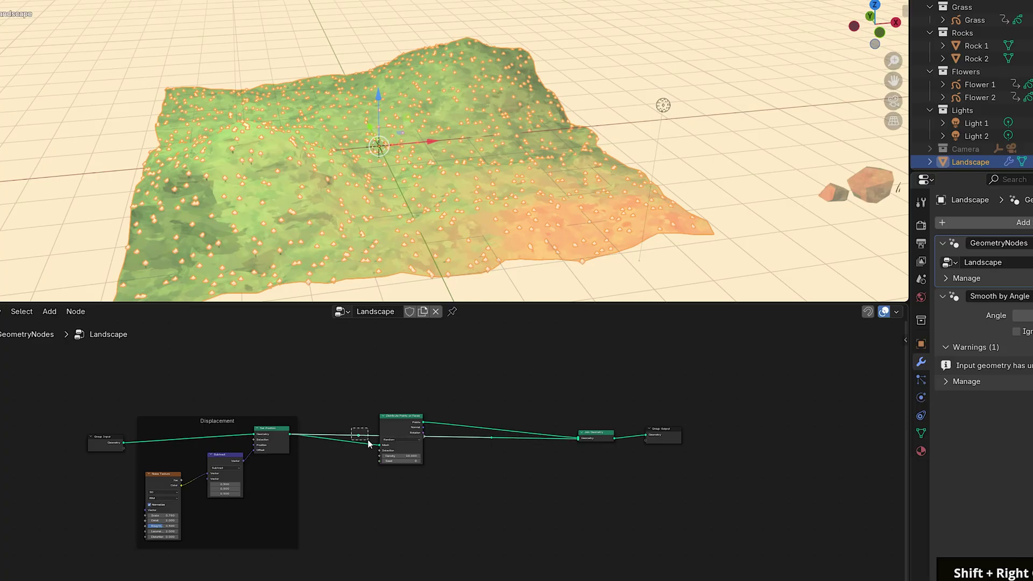
left_click(499, 449)
key("g")
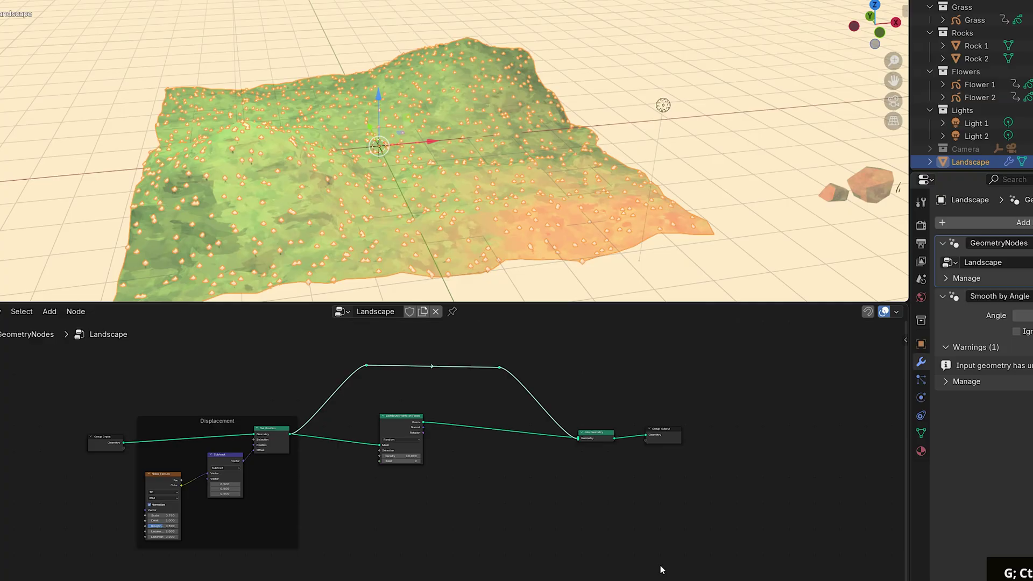
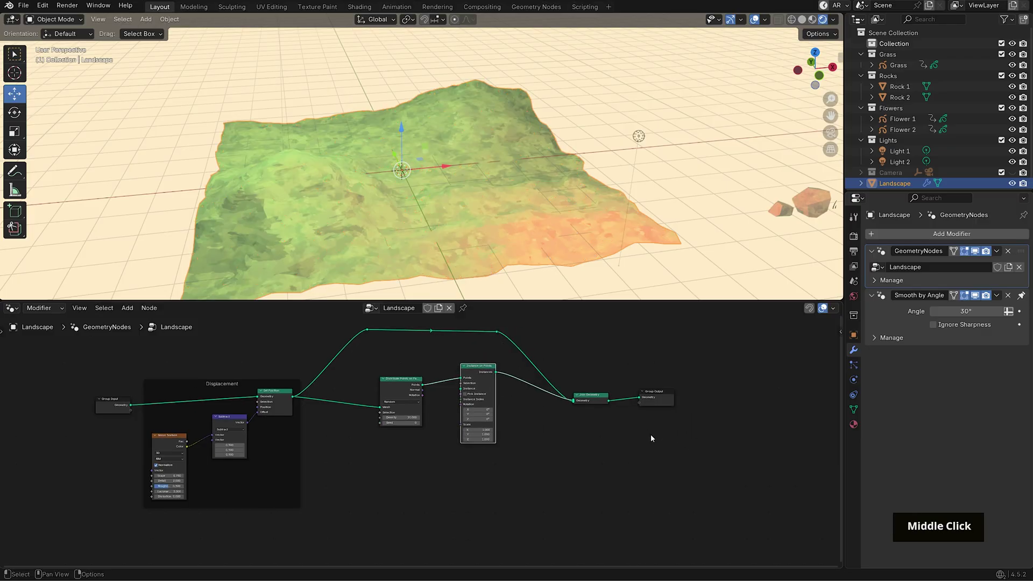
Add a Collection Info node fetching the Rocks collection for Instance on Points.
key("g")
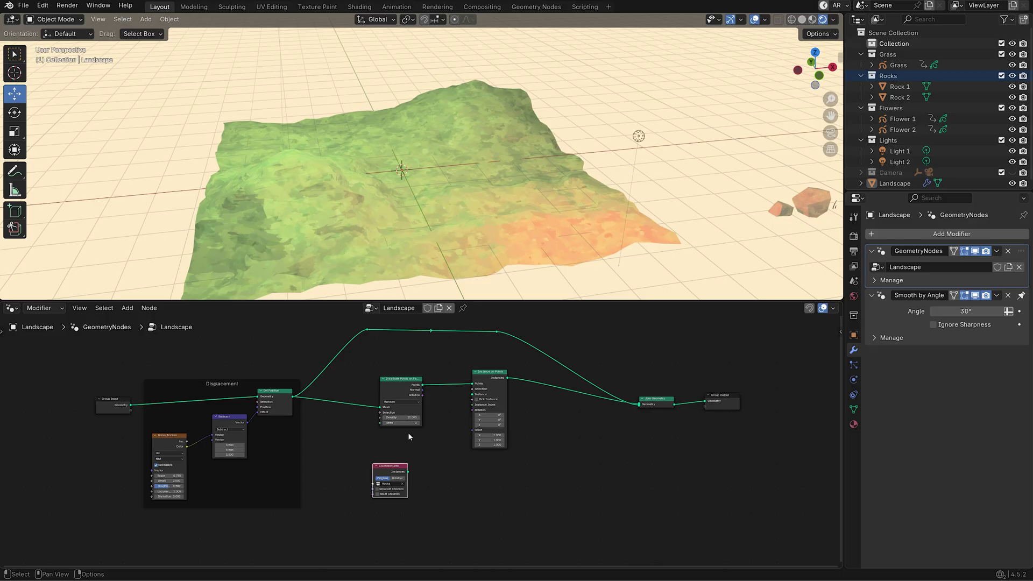
scroll("up", 3)
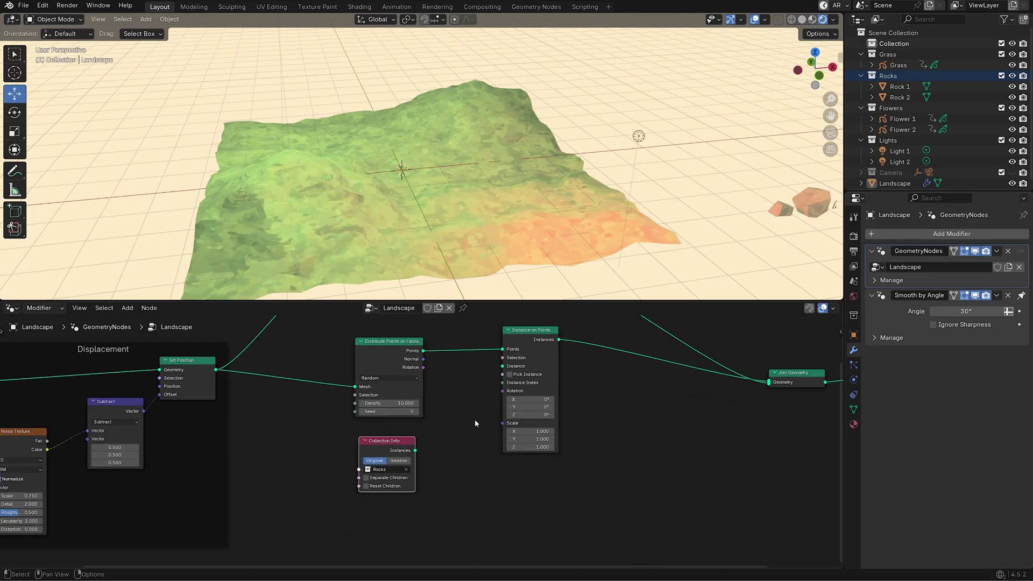
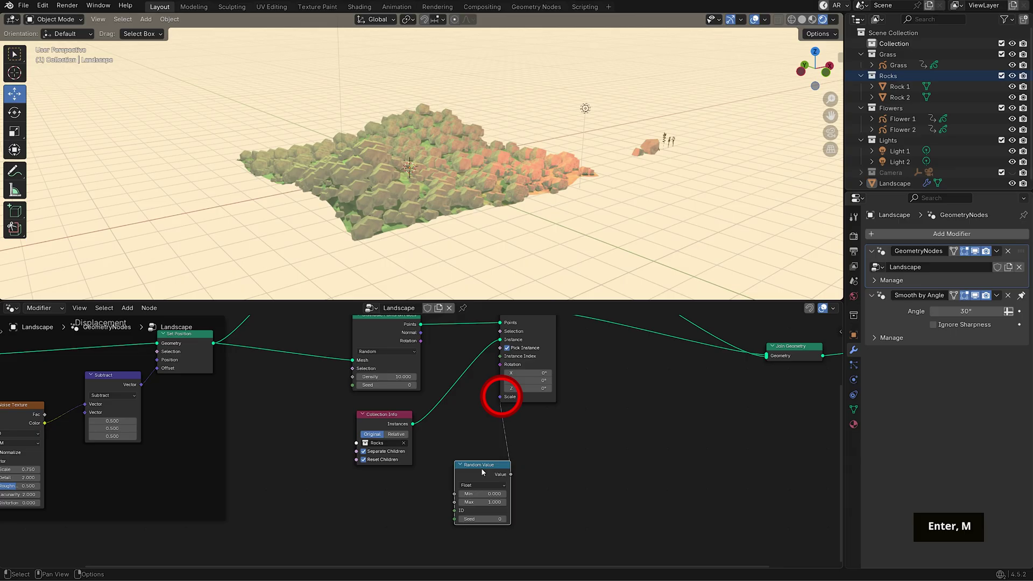
Set the Random Value scale range (0.3 to 0.7) and duplicate it for rotation.
middle_click(442, 495)
key(".")
key("3")
key("Tab")
key(".")
key("7")
key("Return")
key("shift+d")
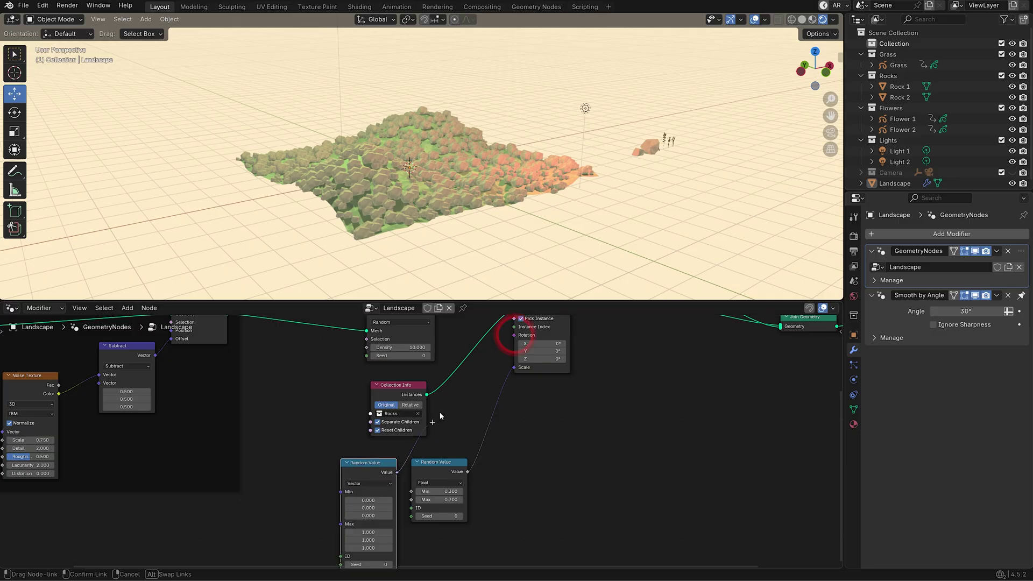
Link random values into rock rotation with a maximum of 5.
key("g")
left_click(397, 390)
key("g")
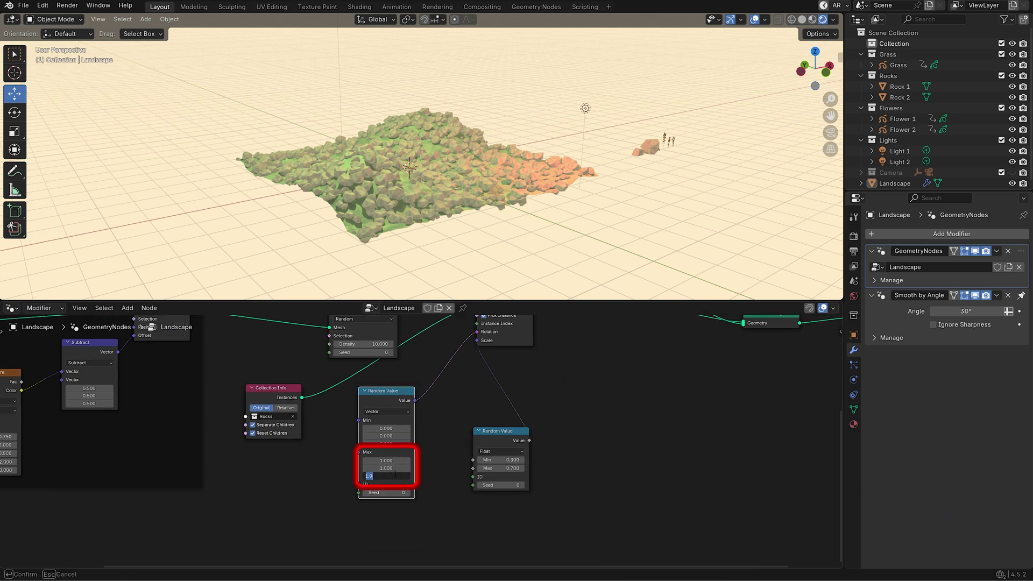
key("5")
key("Return")
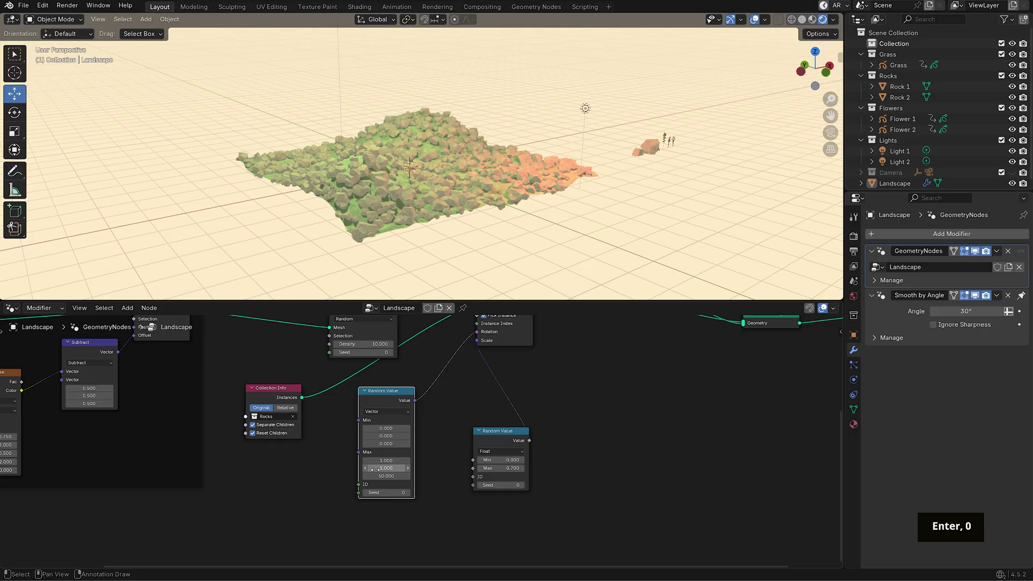
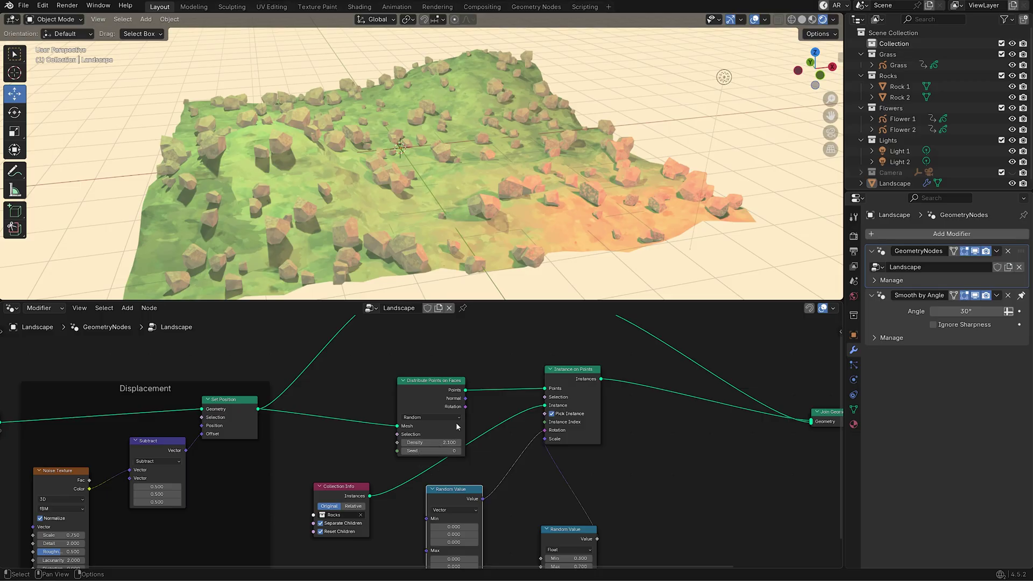
Add a new vertex group to the Landscape for rock placement.
middle_click(494, 392)
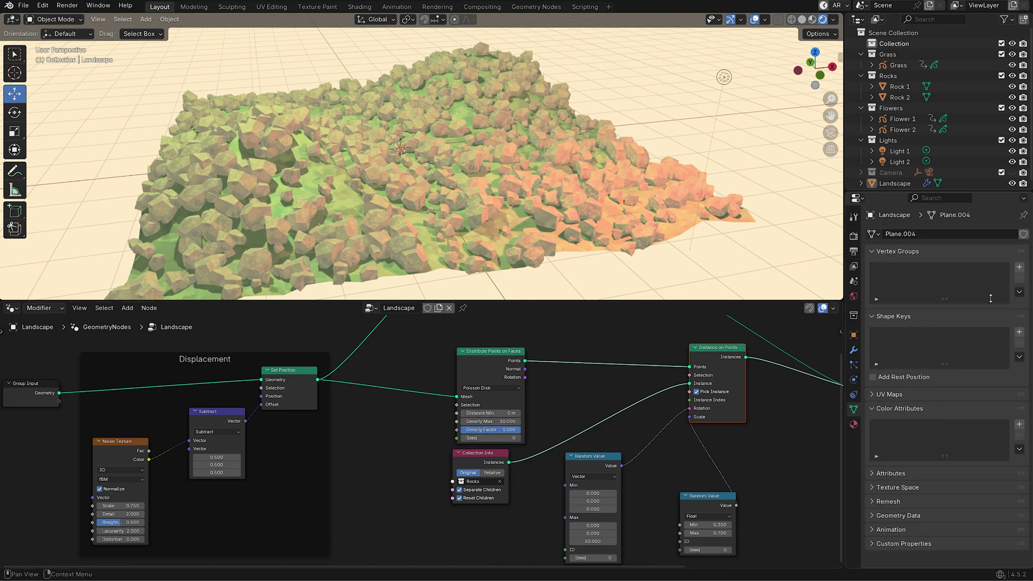
key("shift+r")
Name the vertex group 'Rocks', enter Weight Paint and enlarge the brush.
key("o")
key("c")
key("k")
key("s")
key("Return")
key("ctrl+Tab")
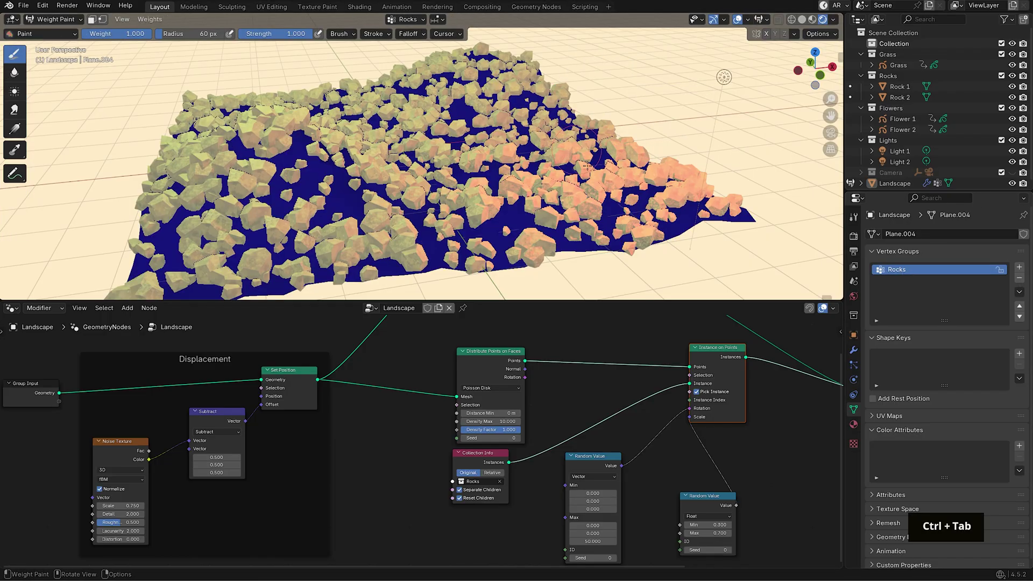
key("f")
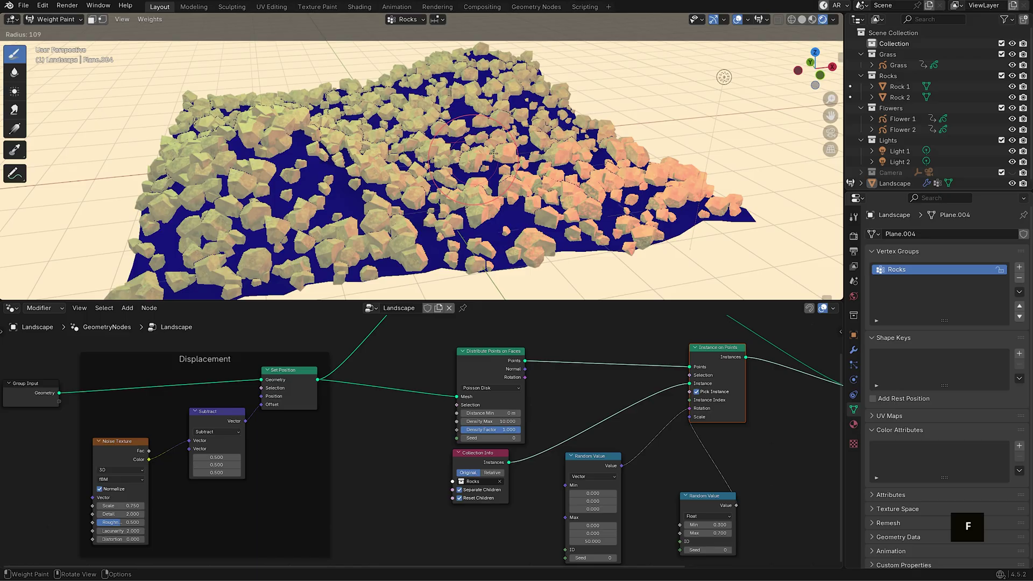
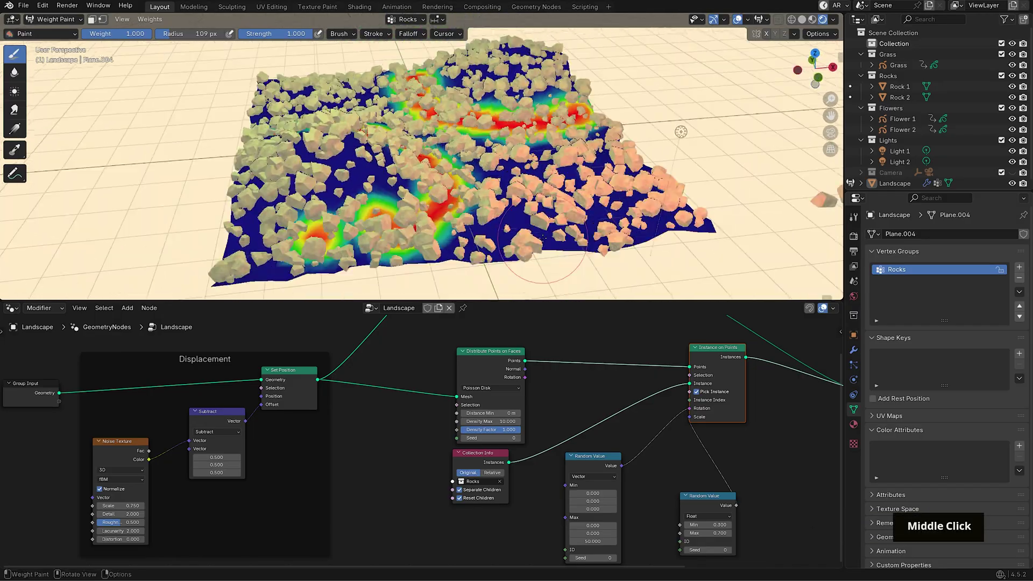
Add a Named Attribute node reading 'Rocks' to drive the rock density factor.
key("ctrl+Tab")
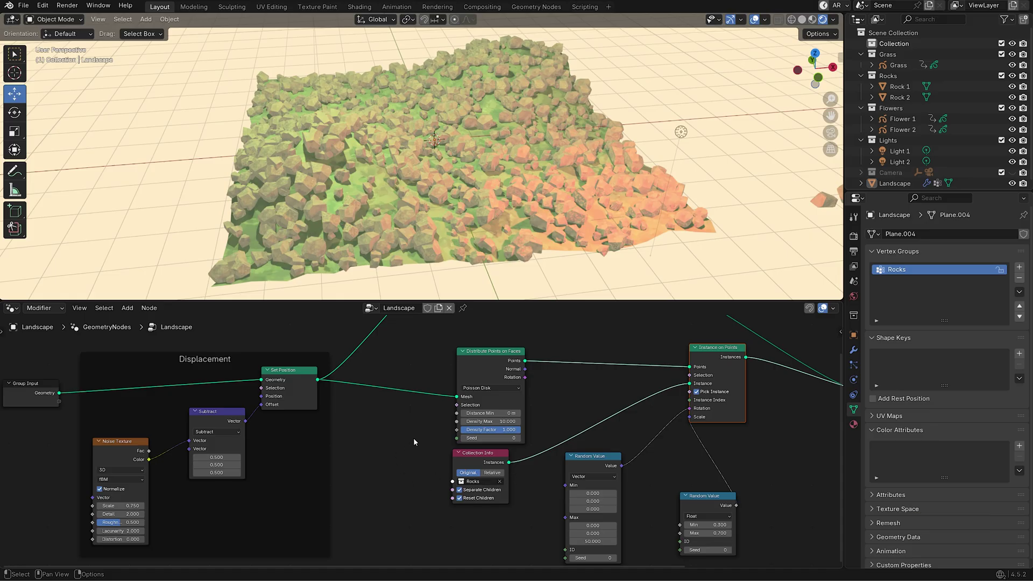
key("shift+a")
key("n")
key("a")
key("m")
key("e")
key("d")
key("Return")
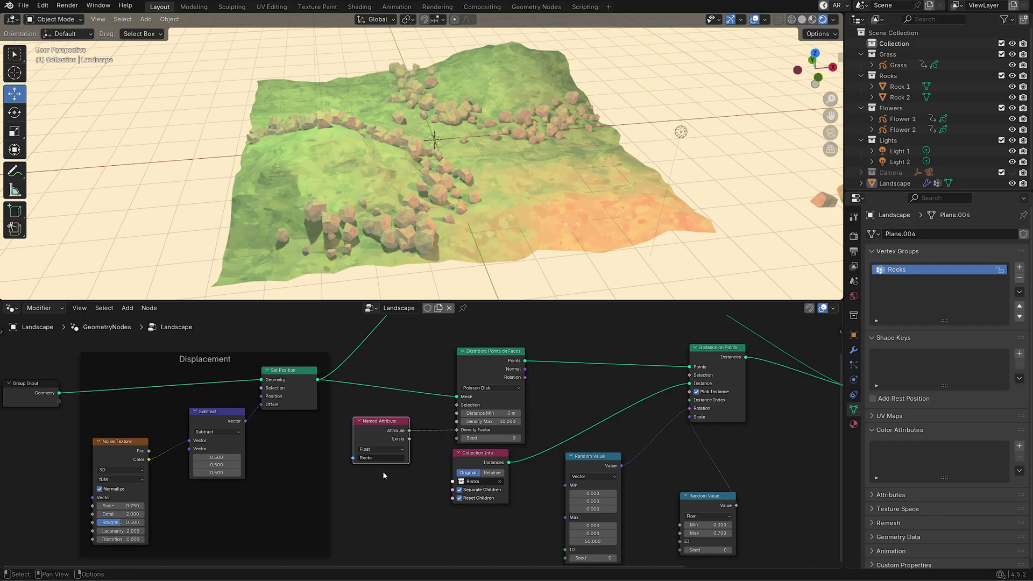
middle_click(664, 127)
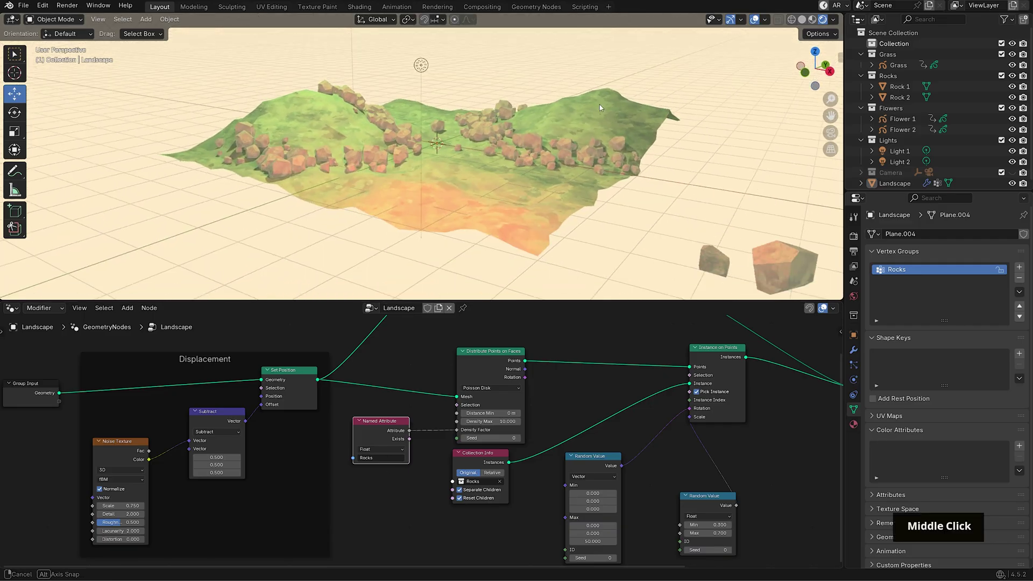
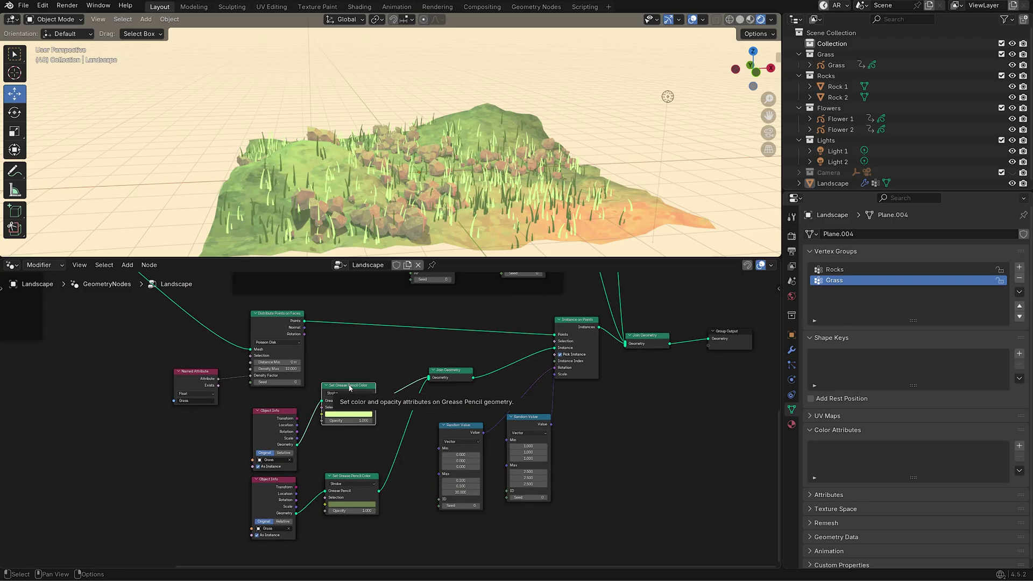
Duplicate the Set Grease Pencil Color node onto the link after the grass Join Geometry.
key("shift+d")
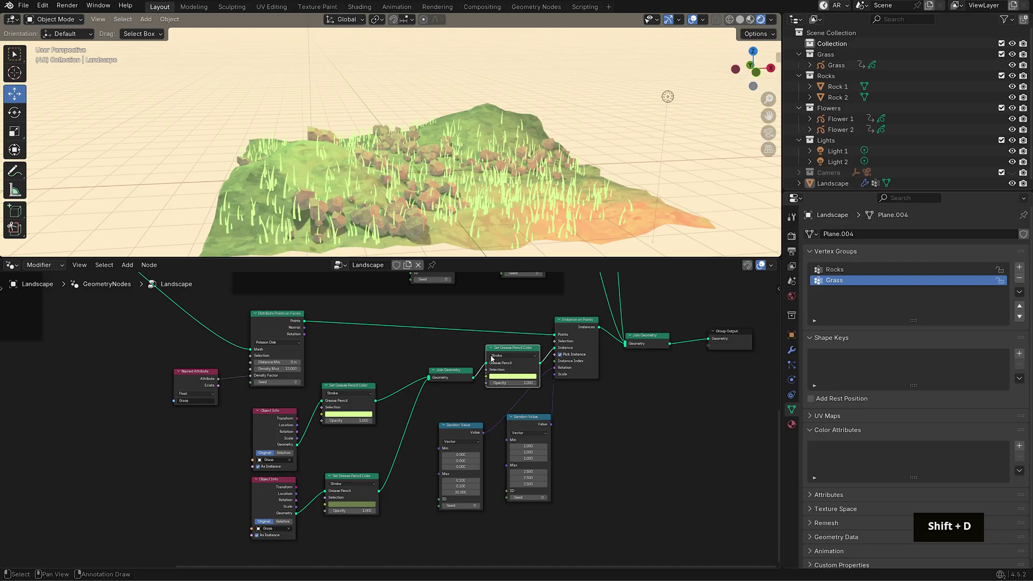
key("g")
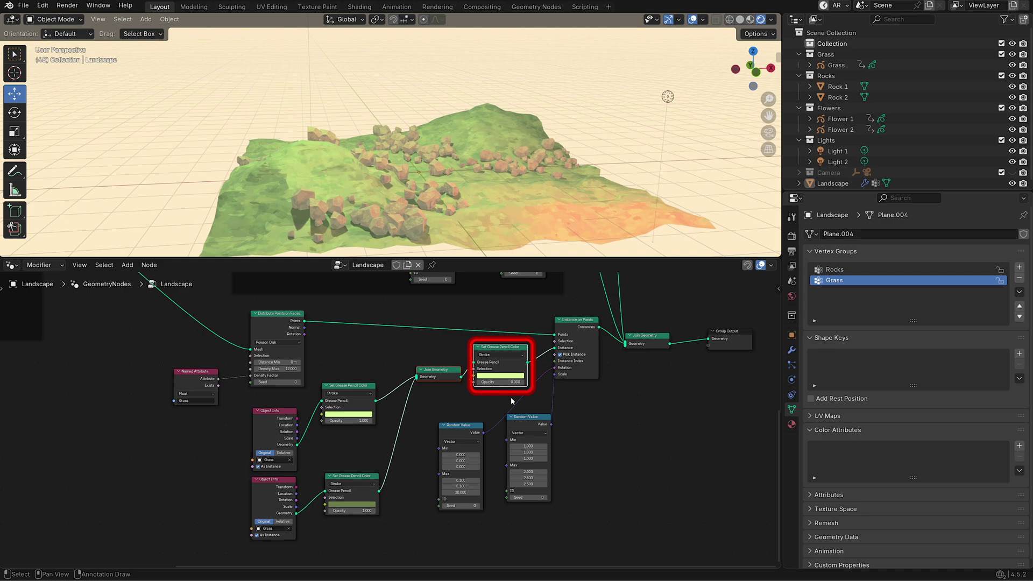
Add an Endpoint Selection node to the grass node tree.
key("shift+a")
key("e")
key("n")
key("d")
key("p")
key("o")
key("i")
key("n")
key("Return")
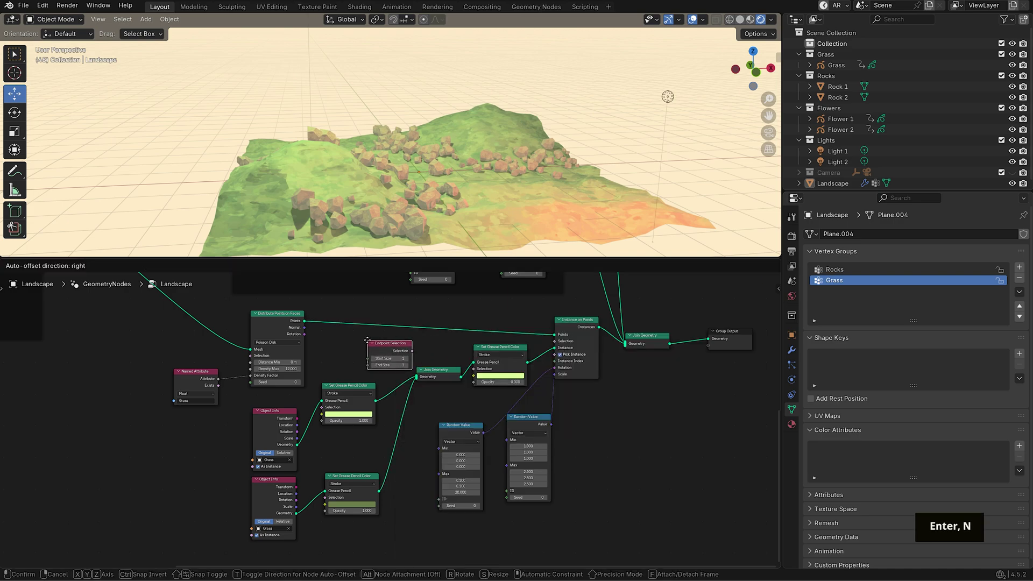
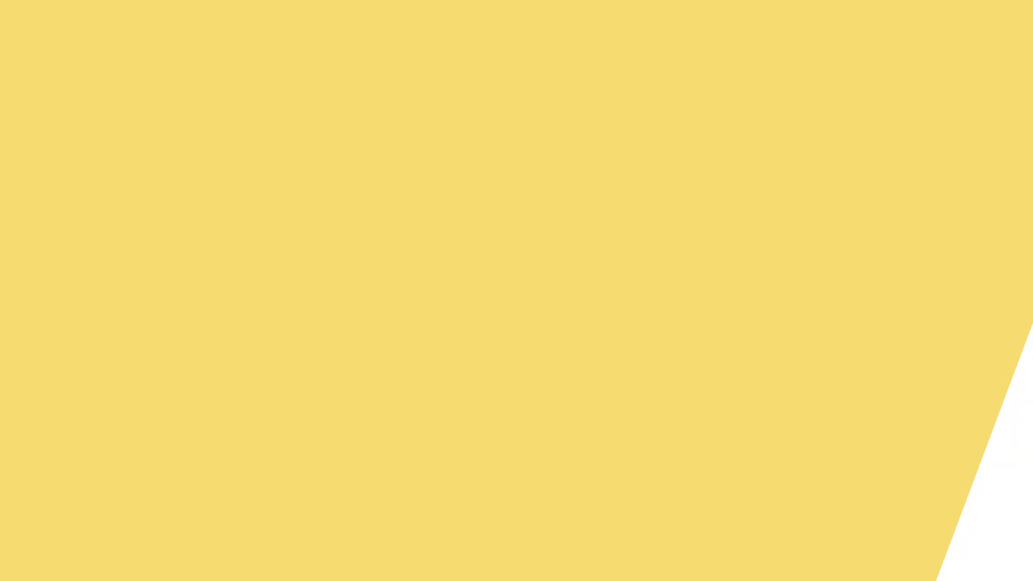
Duplicate the grass scatter nodes into a new frame labelled Flowers and zoom to its Object Info nodes.
key("g")
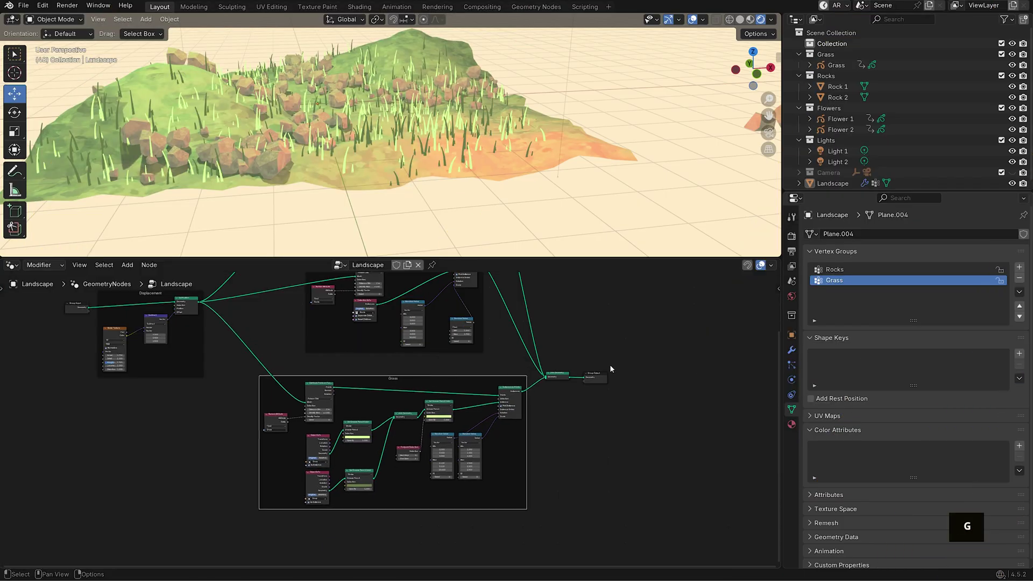
middle_click(506, 325)
key("shift+d")
key("z")
key("F2")
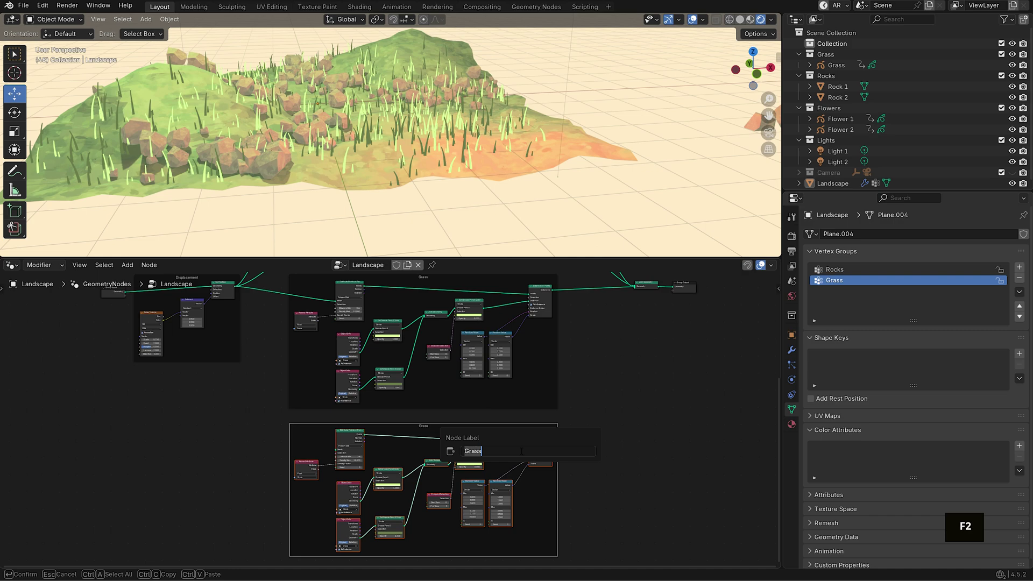
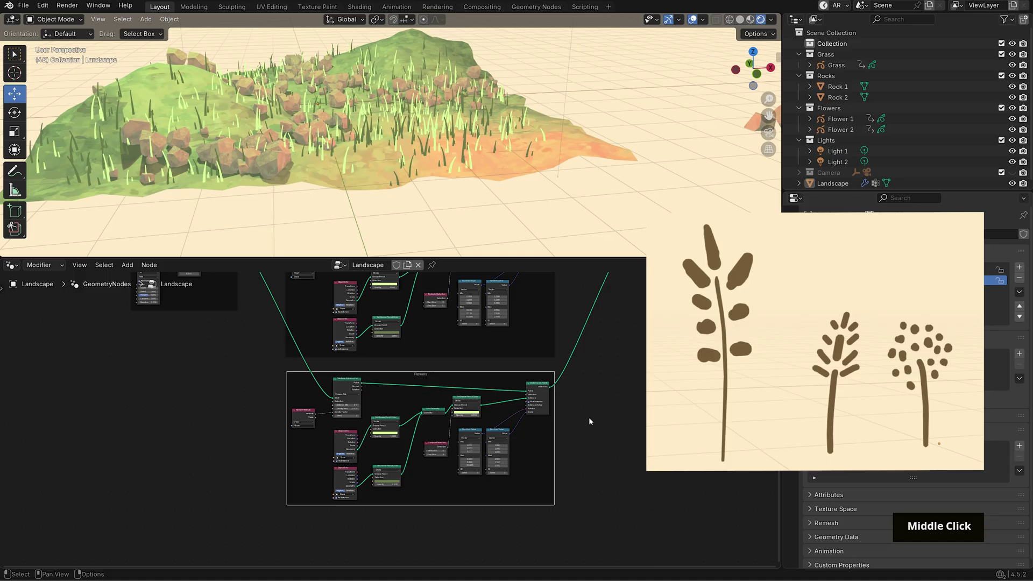
scroll("down", 3)
scroll("up", 3)
Point the Object Info nodes at Flower 1 and Flower 2, add a Flowers vertex group and weight-paint patches on the landscape.
scroll("down", 3)
scroll("up", 3)
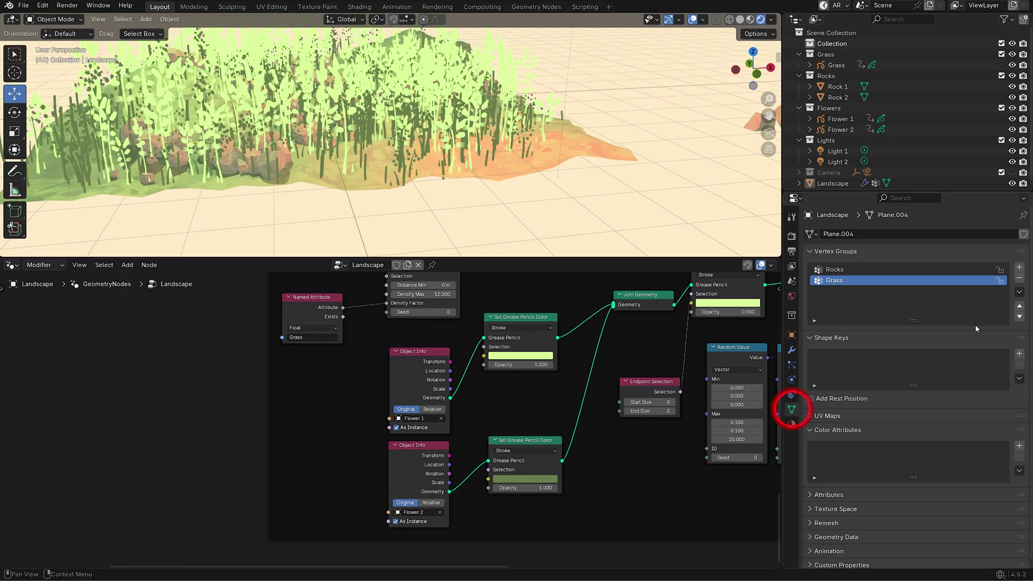
key("shift+f")
type("L; Shift + F")
key("Return")
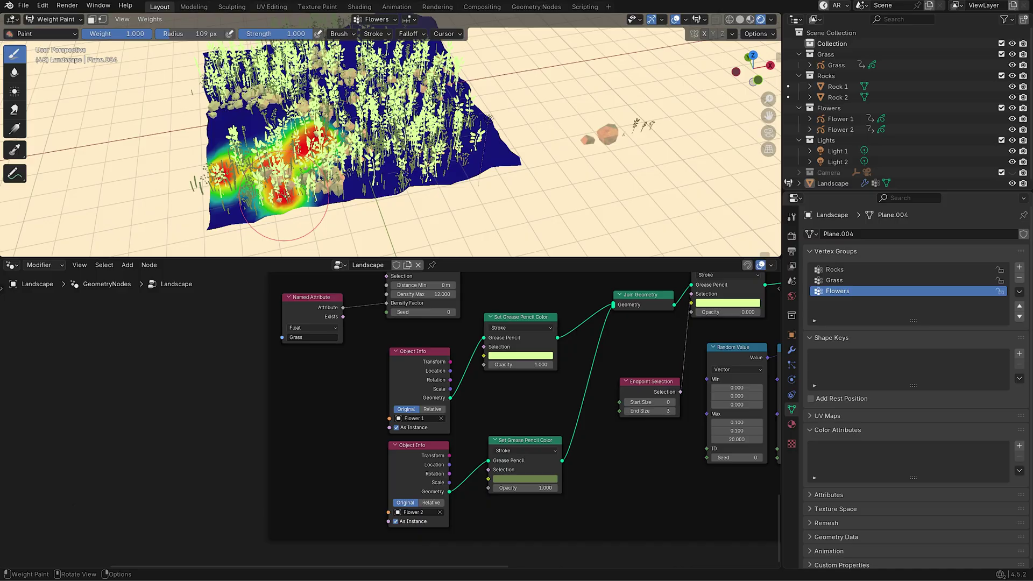
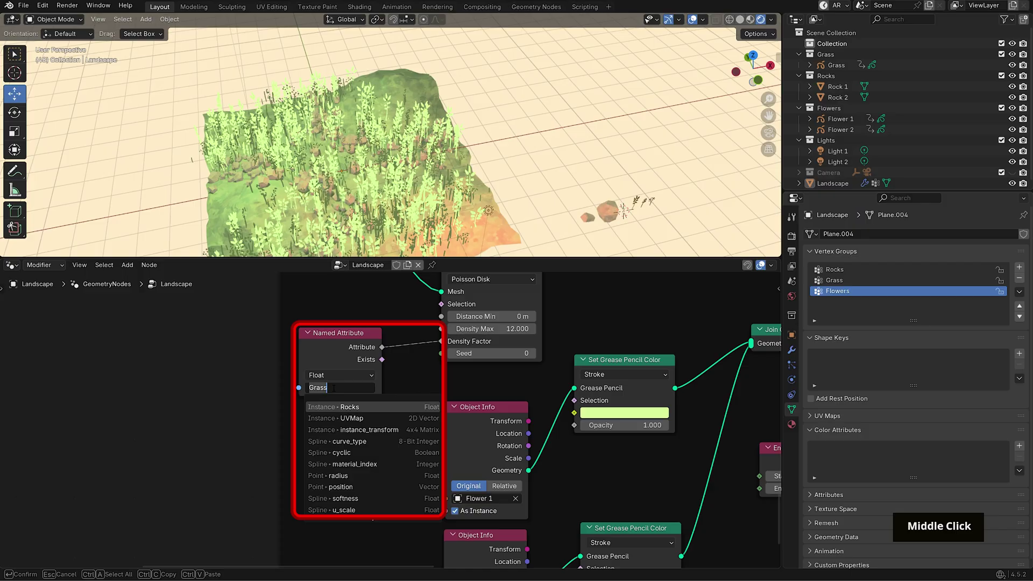
Use the Flowers vertex group as the Named Attribute driving flower density.
key("l")
key("shift+f")
key("o")
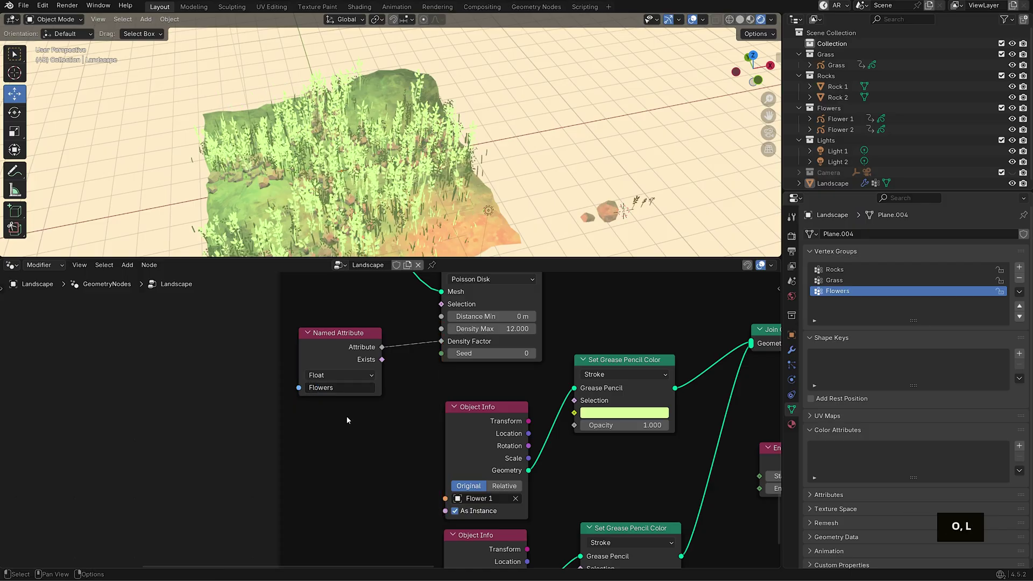
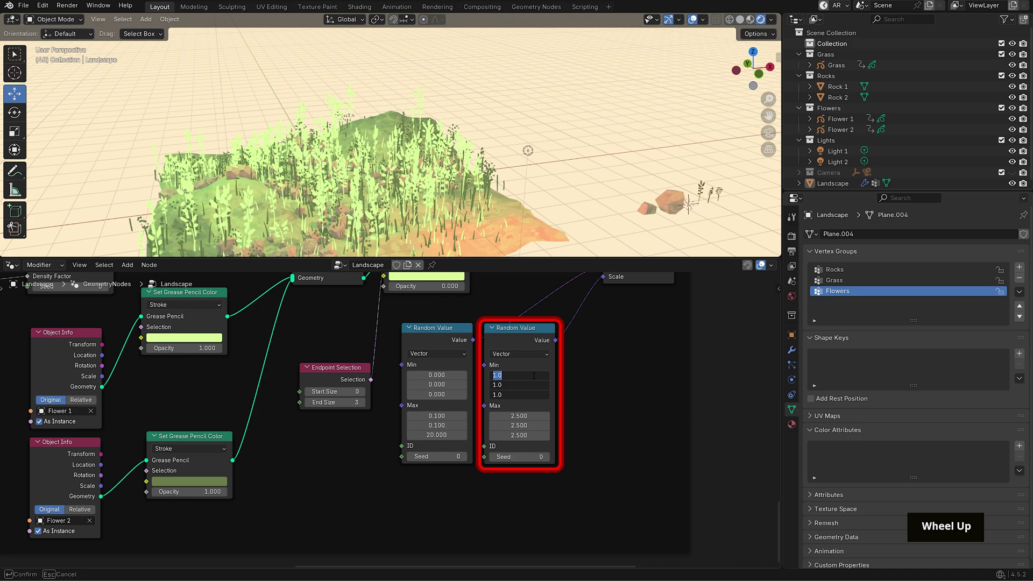
Set the Random Value scale range to minimum 0.75 and maximum 1.8.
key(".")
key("7")
key("5")
key("Return")
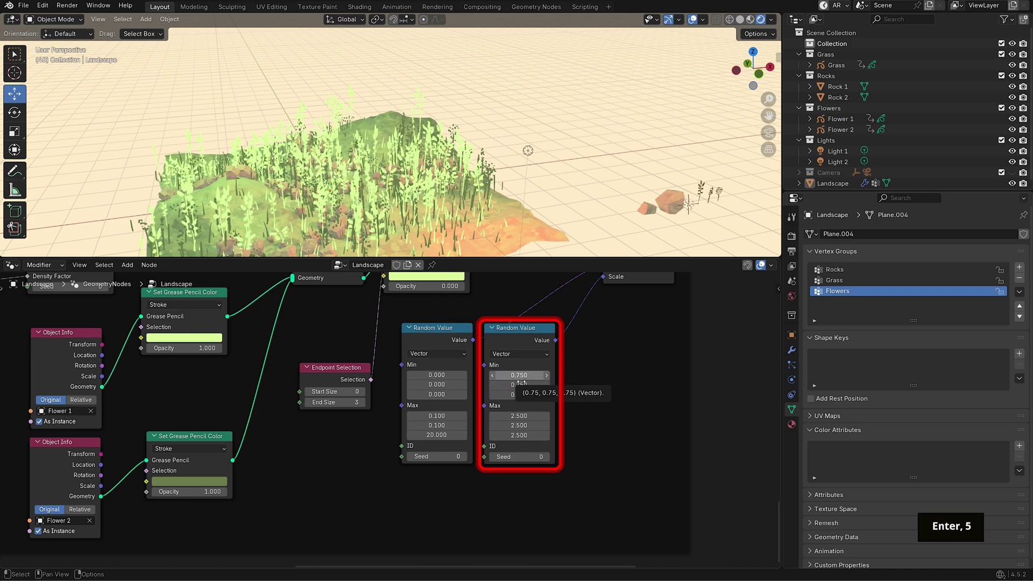
key("1")
key("Return")
key("8")
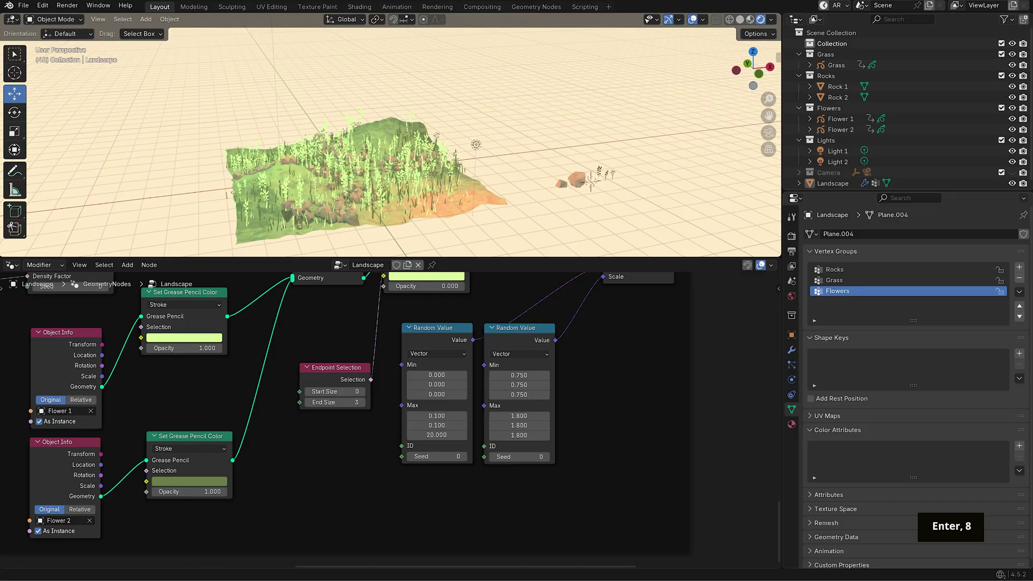
key("BackSpace")
key("8")
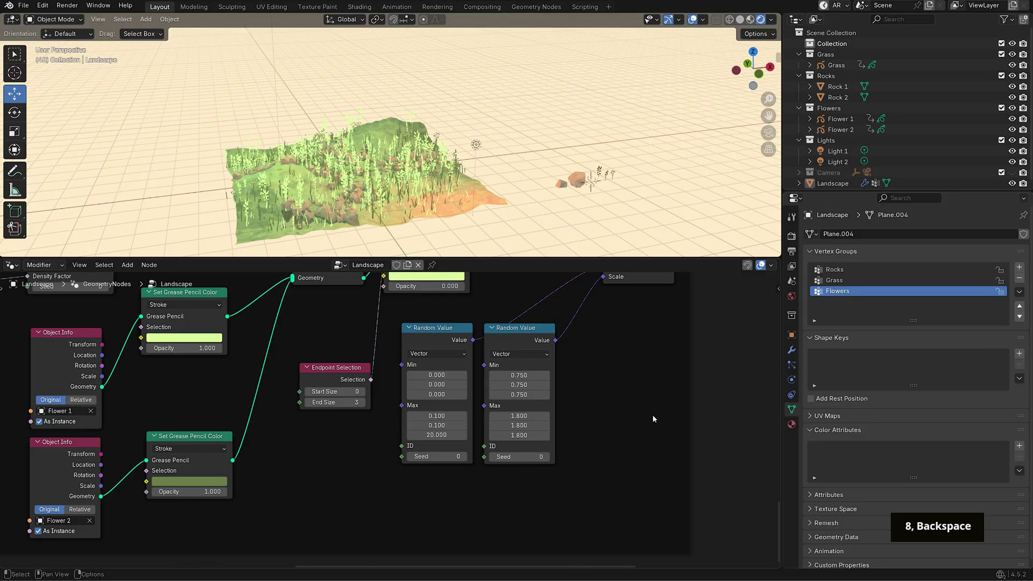
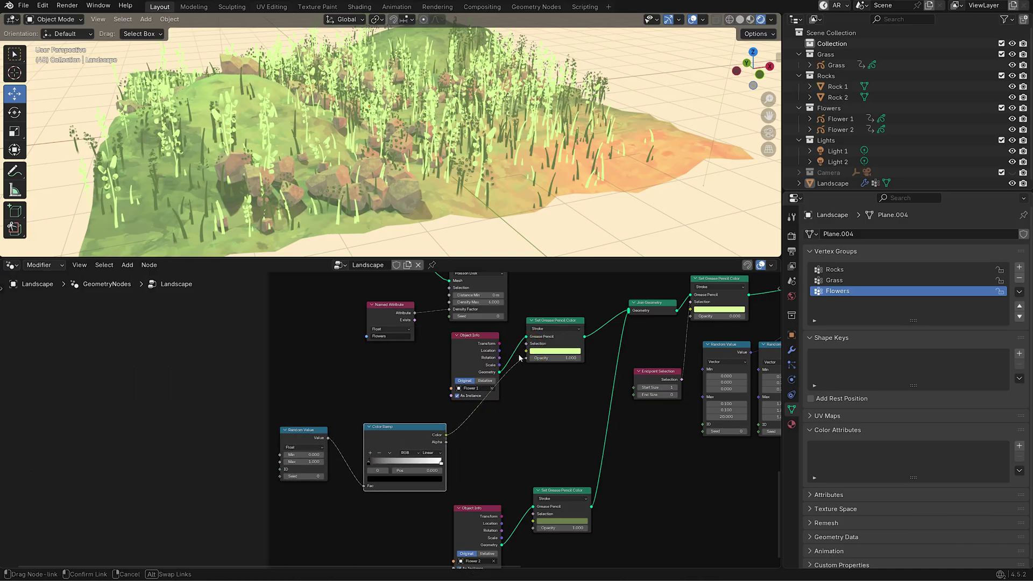
Drive the blossom and stem colours from Random Value nodes through pink and green constant Color Ramps.
middle_click(512, 464)
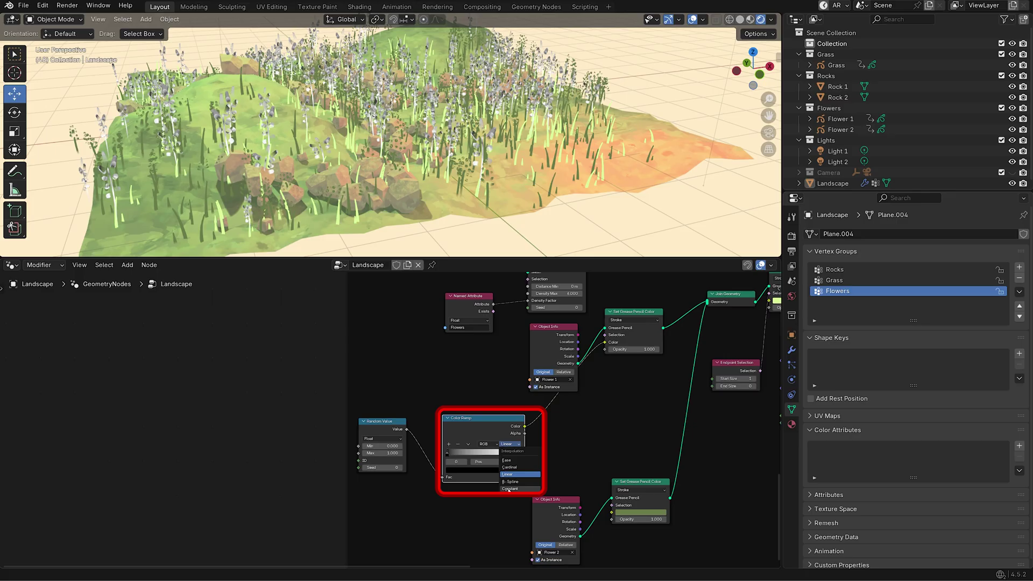
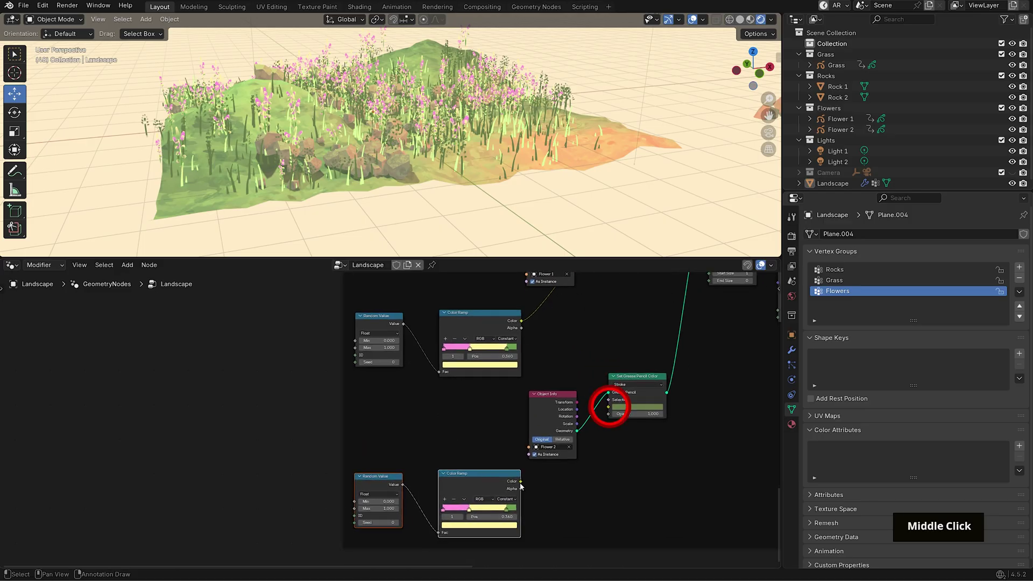
key("g")
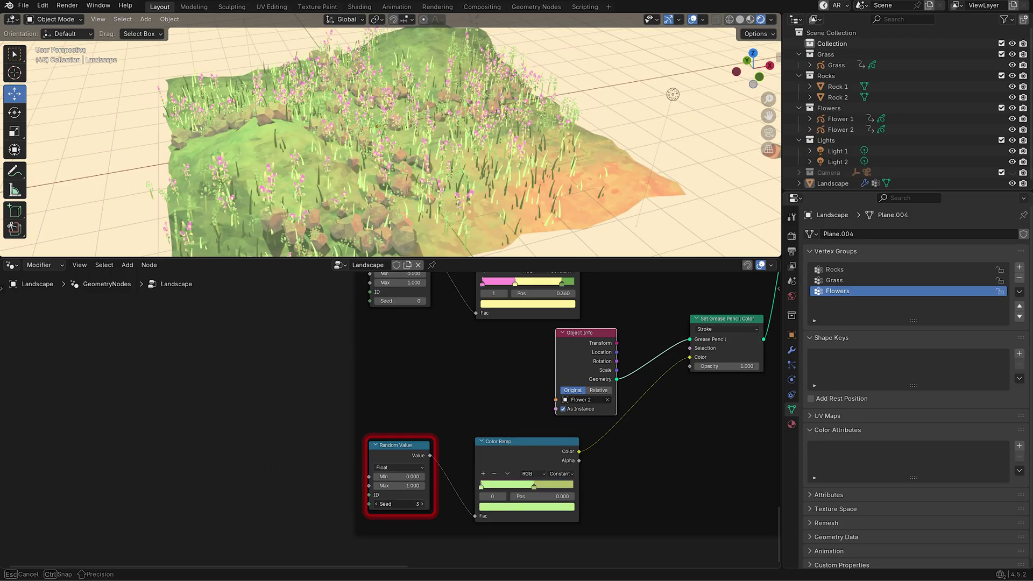
Look around the hill showing pink-blossomed flowers among the grass and rocks.
middle_click(426, 507)
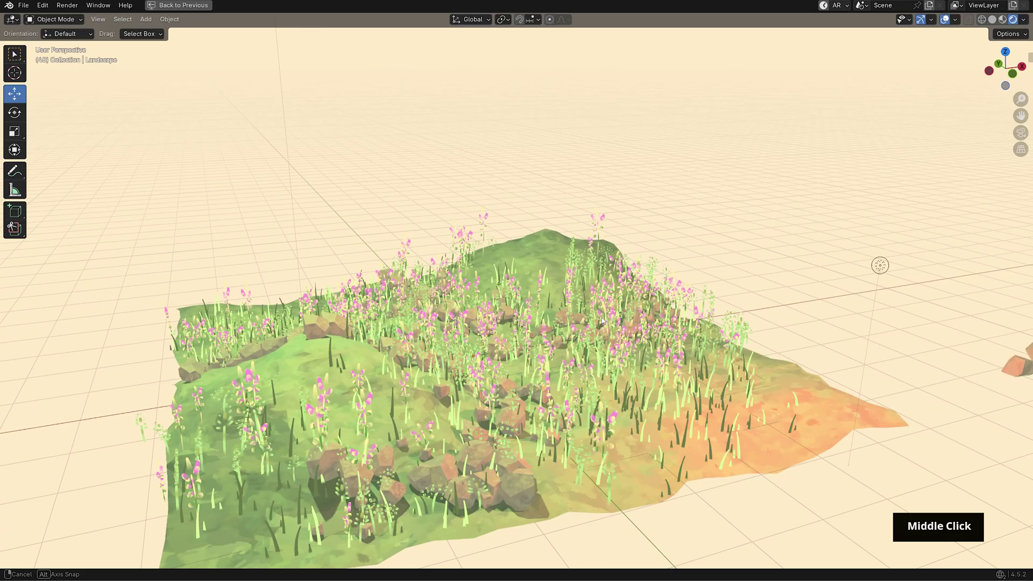
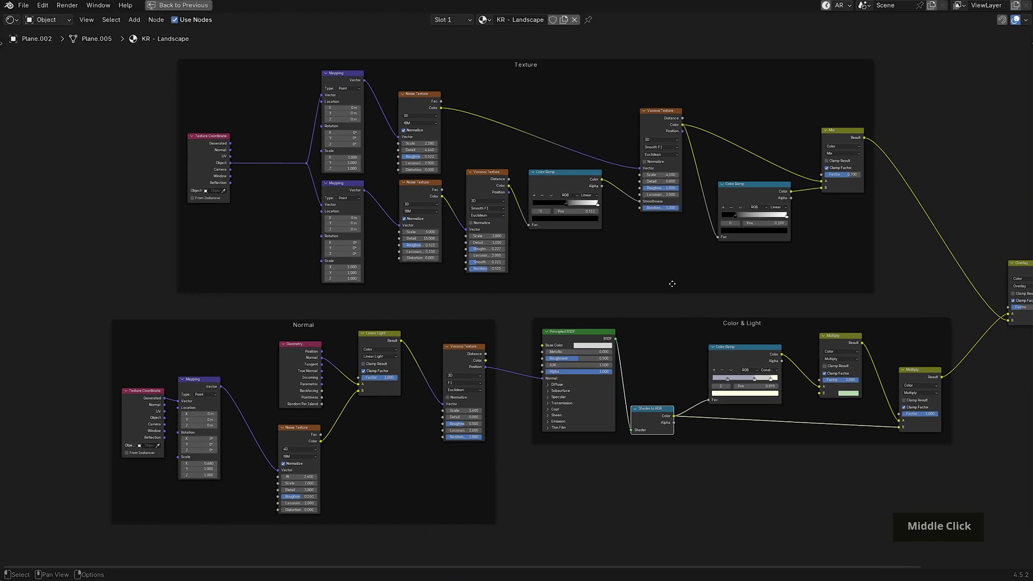
Isolate a rock in local view and inspect its Outline geometry nodes full-screen.
key("ctrl+space")
middle_click(630, 181)
scroll("down", 3)
middle_click(708, 194)
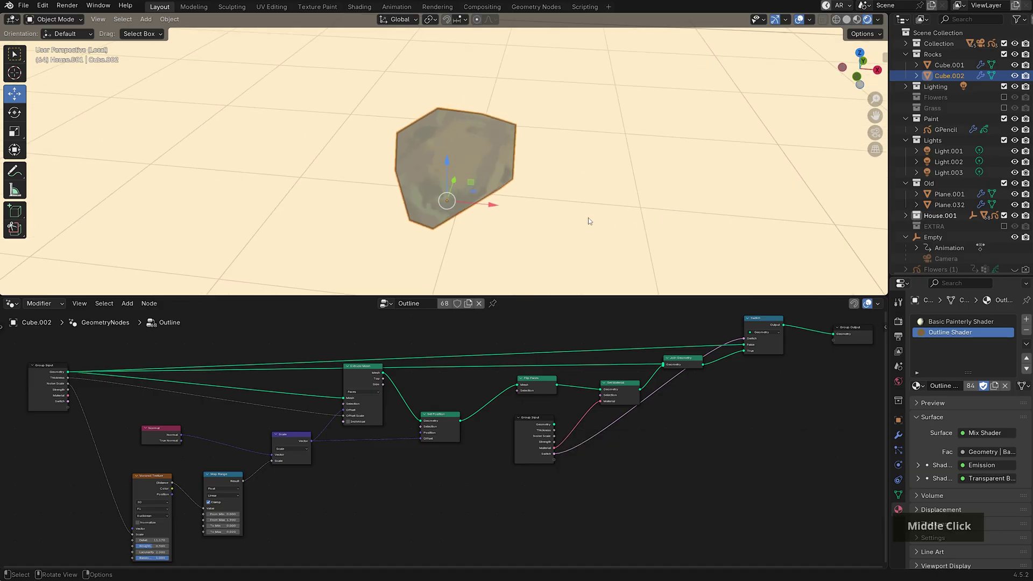
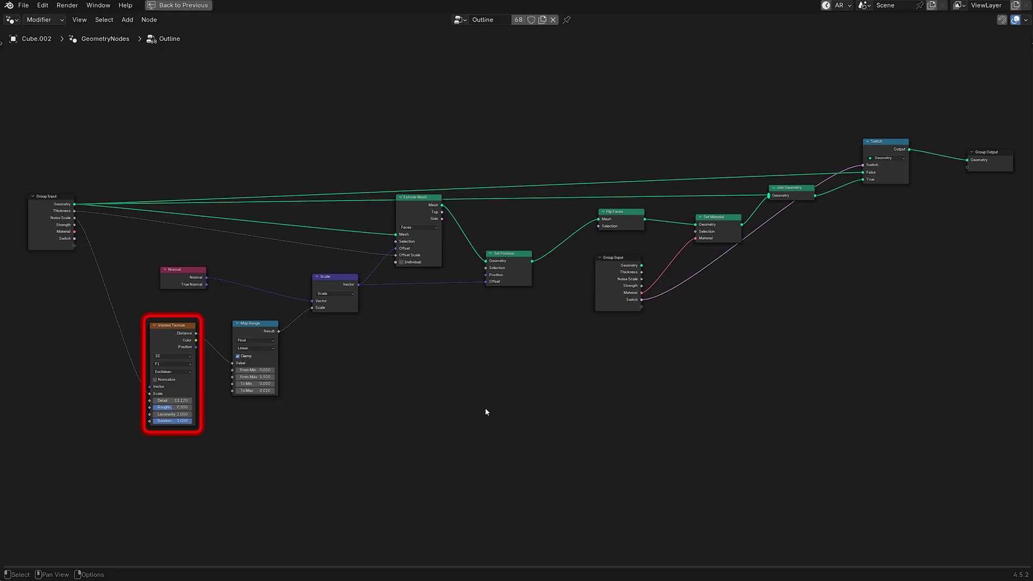
Return from the full-screen nodes and bring up the rock's Outline Shader material with backfacing-driven Mix Shader.
key("ctrl+space")
middle_click(552, 382)
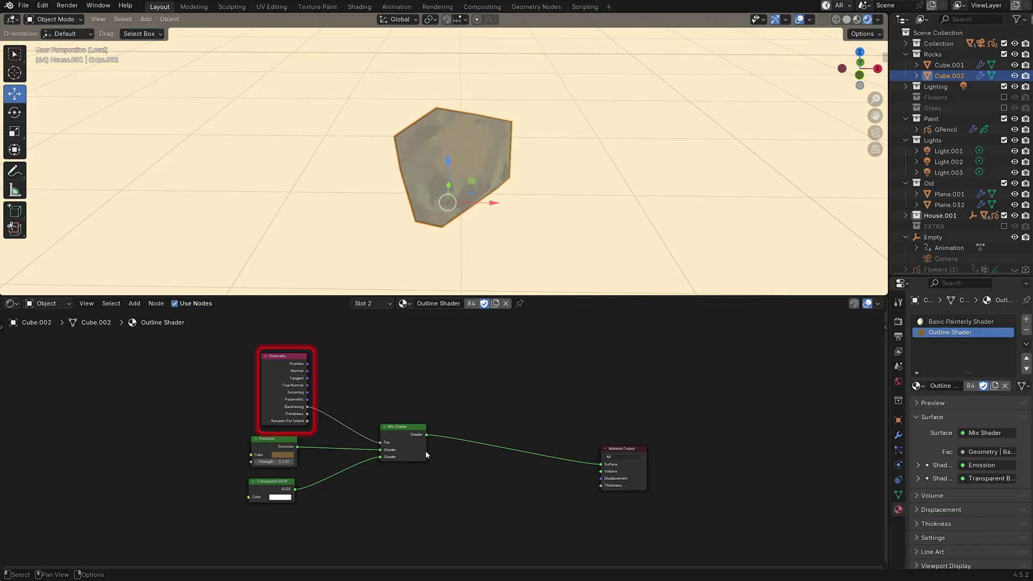
Show the Compositor and rearrange the Glare, Color Balance, Soften, Box Sharpen, Kuwahara and Diamond Sharpen chain.
middle_click(562, 456)
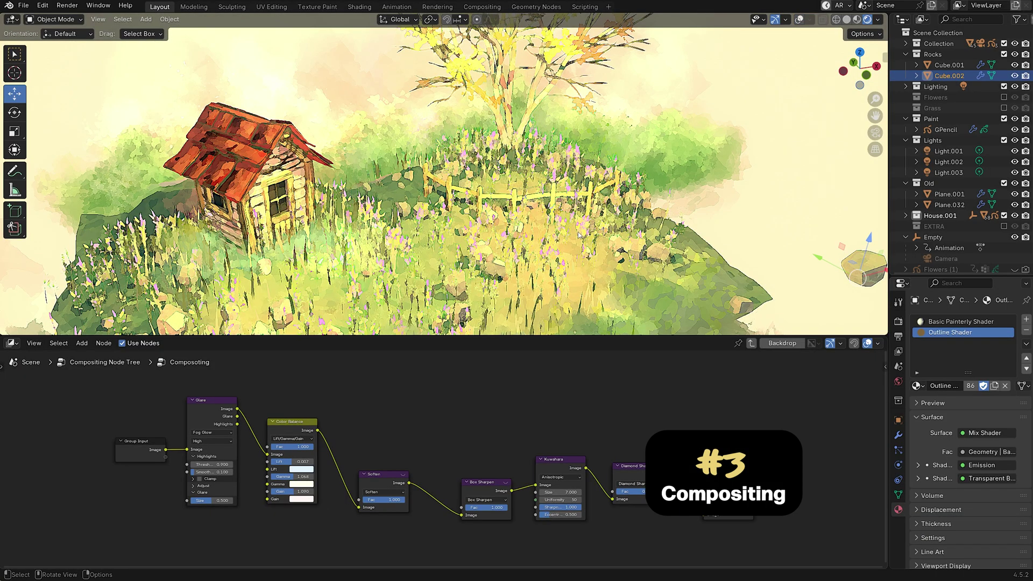
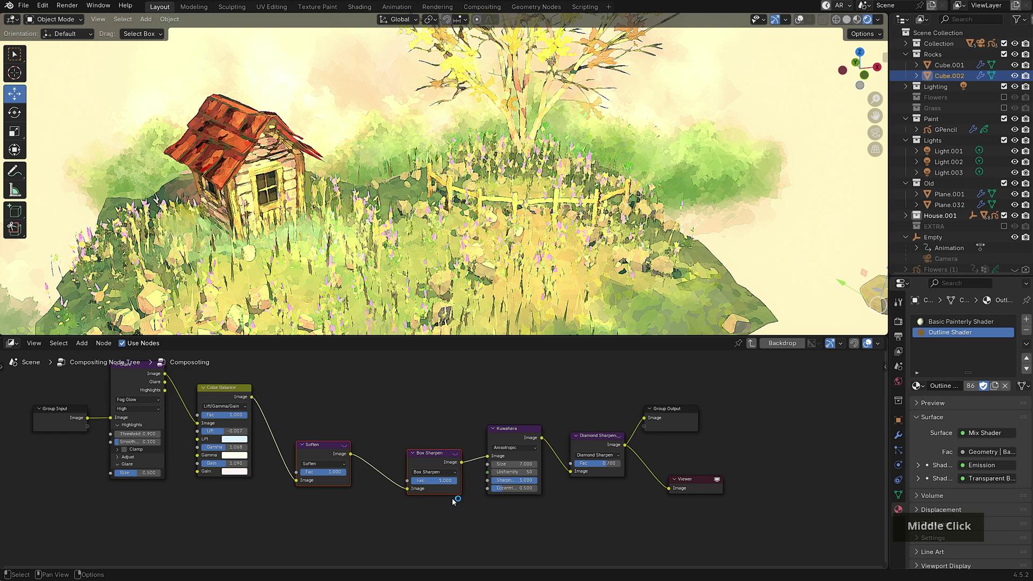
key("g")
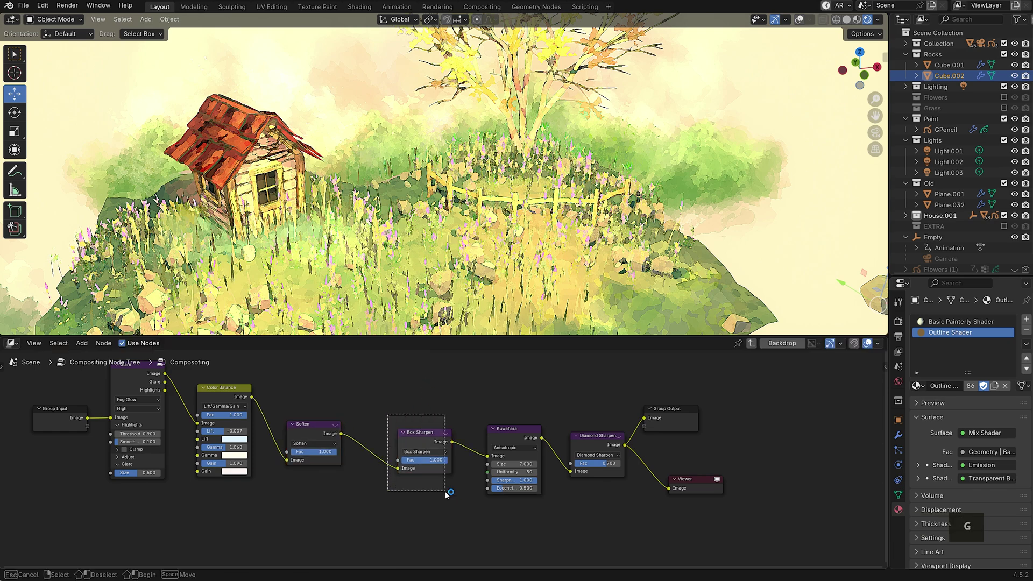
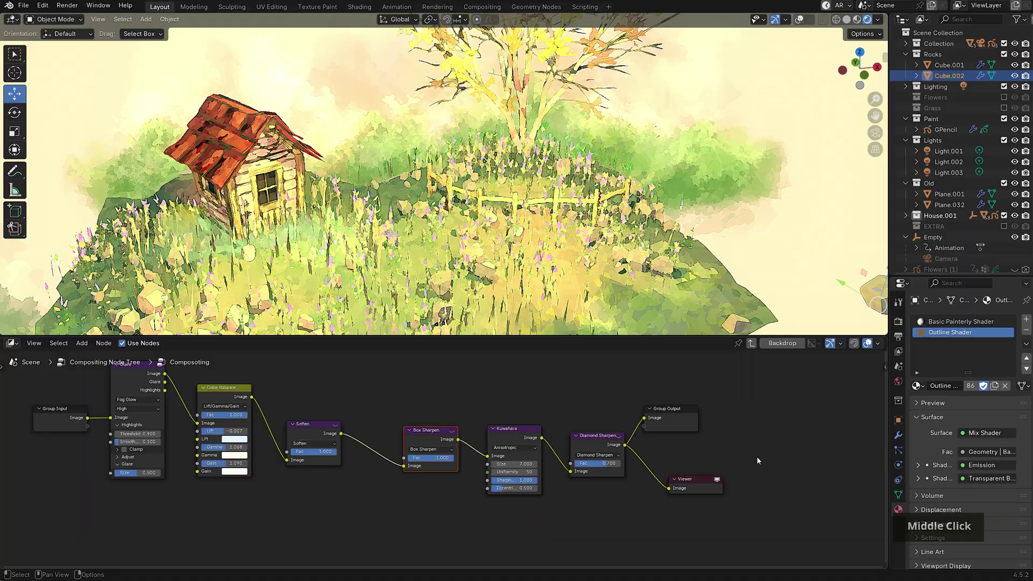
scroll("up", 3)
Show the house-and-tree scene full-screen and move one scene object to a new position.
key("g")
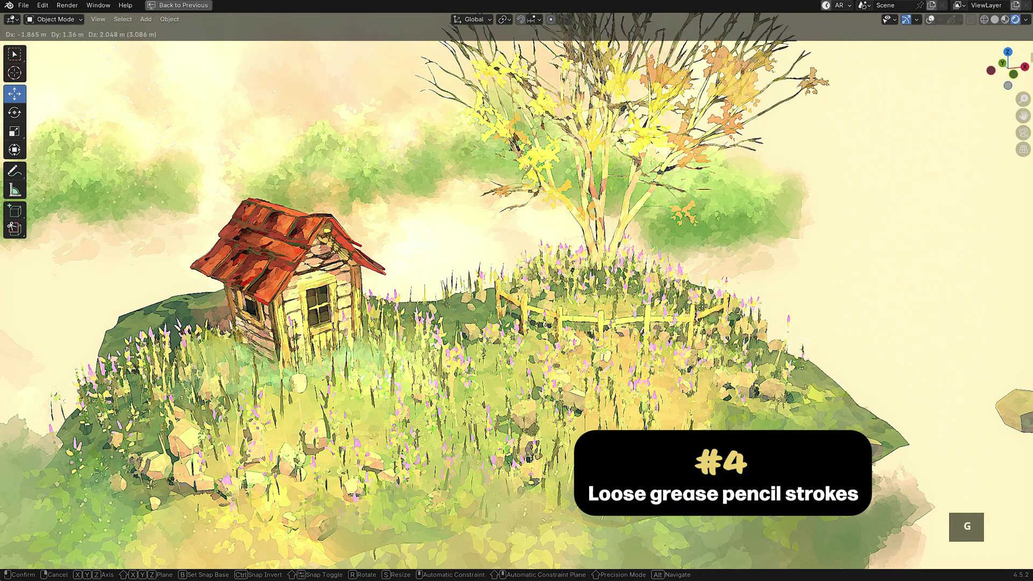
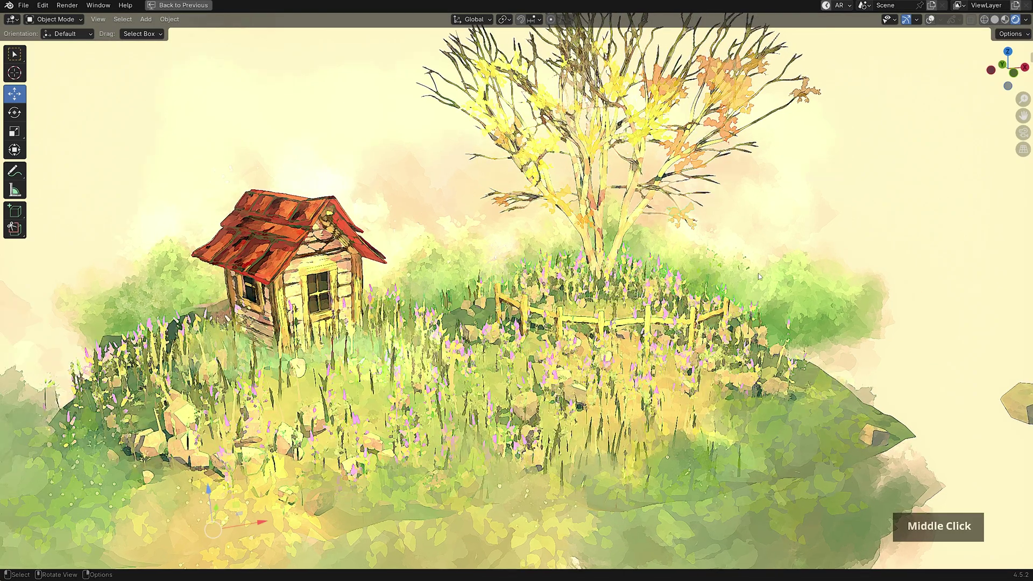
key("g")
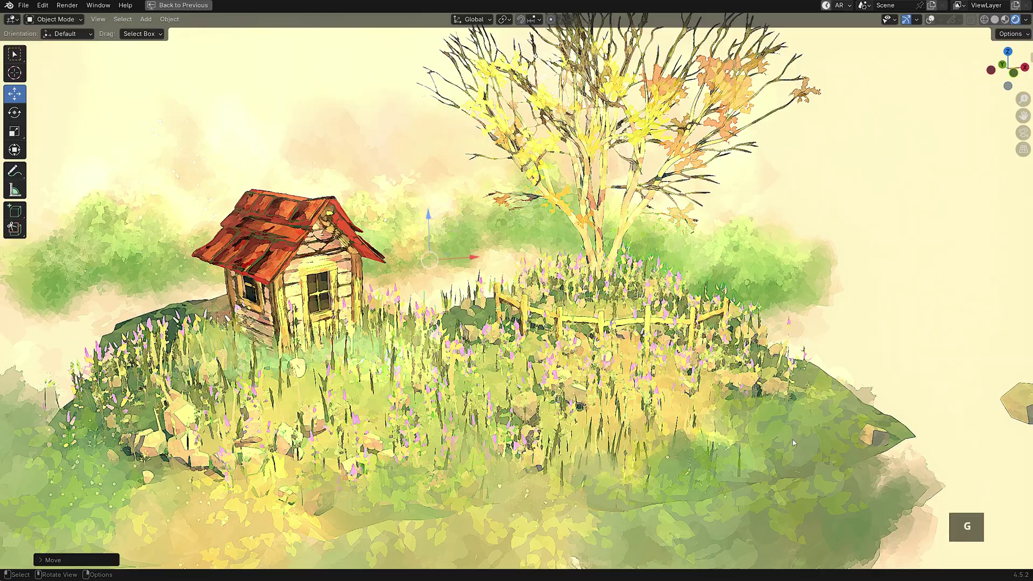